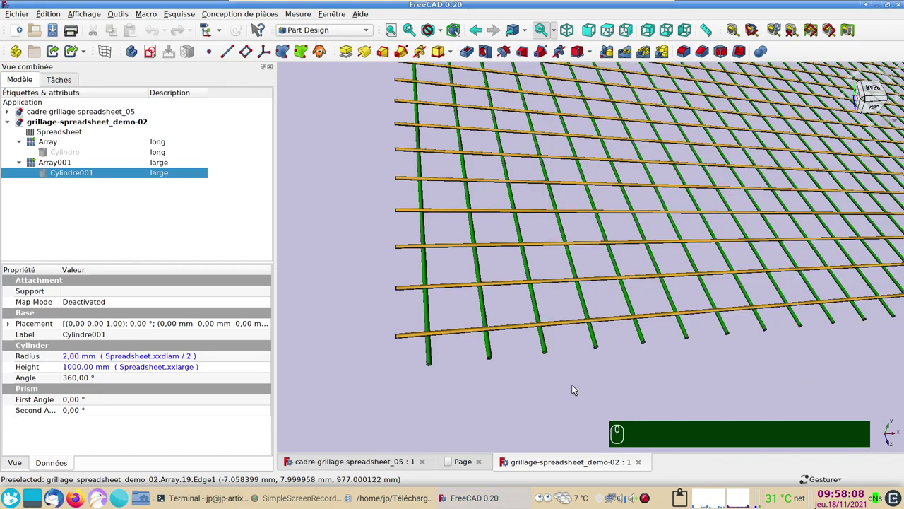
# Switch to the cadre-grillage-spreadsheet_05 document and zoom to frame the fence with its mesh panel and feet
pyautogui.moveTo(543, 402); pyautogui.dragTo(560, 386)
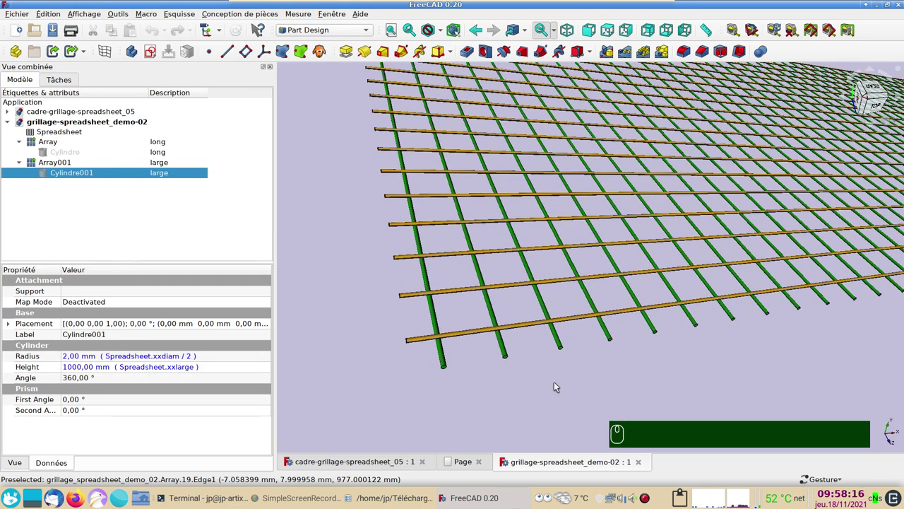
pyautogui.click(375, 460)
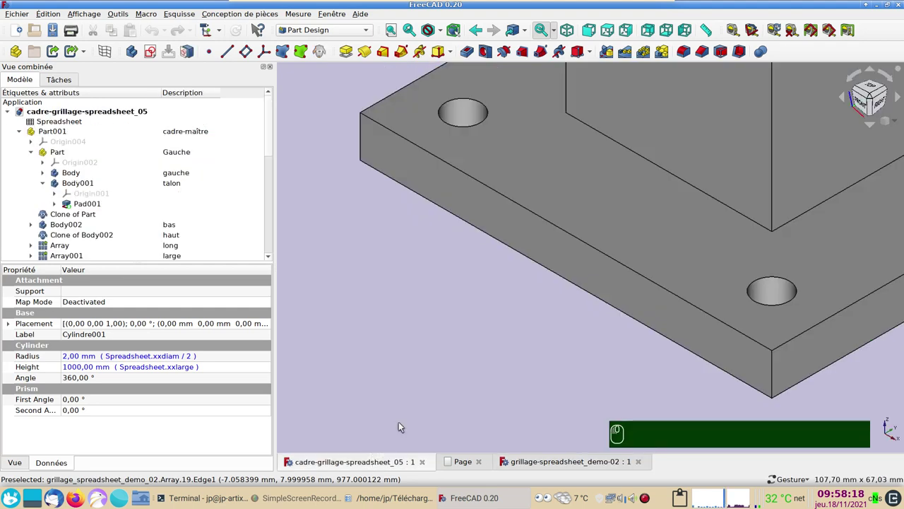
pyautogui.middleClick(478, 367)
pyautogui.scroll(-3)
pyautogui.scroll(3)
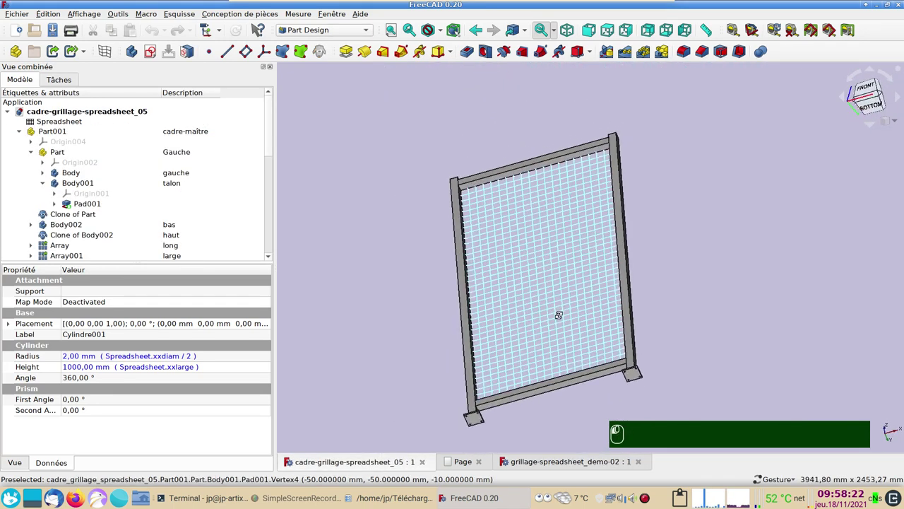
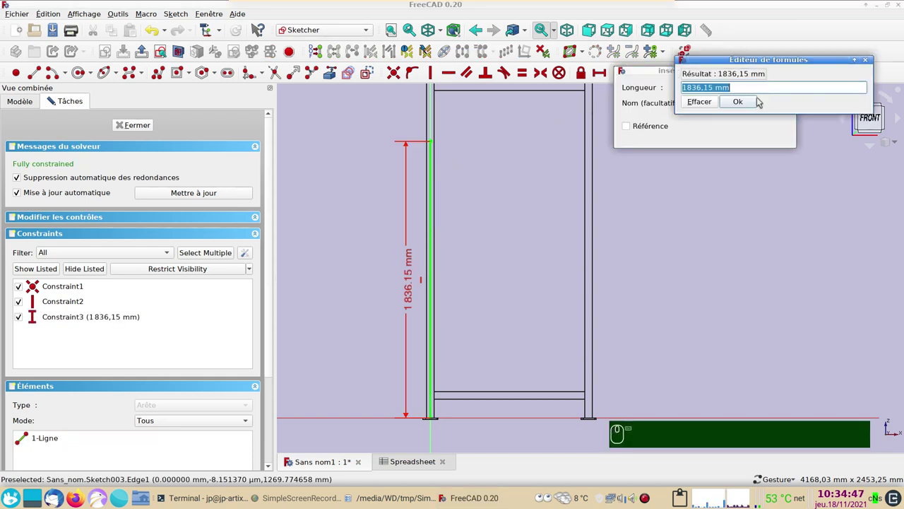
# Drive the bar length constraint by Spreadsheet.xxlong, giving 2000 mm, and leave the sketch
pyautogui.press('ctrl+v')
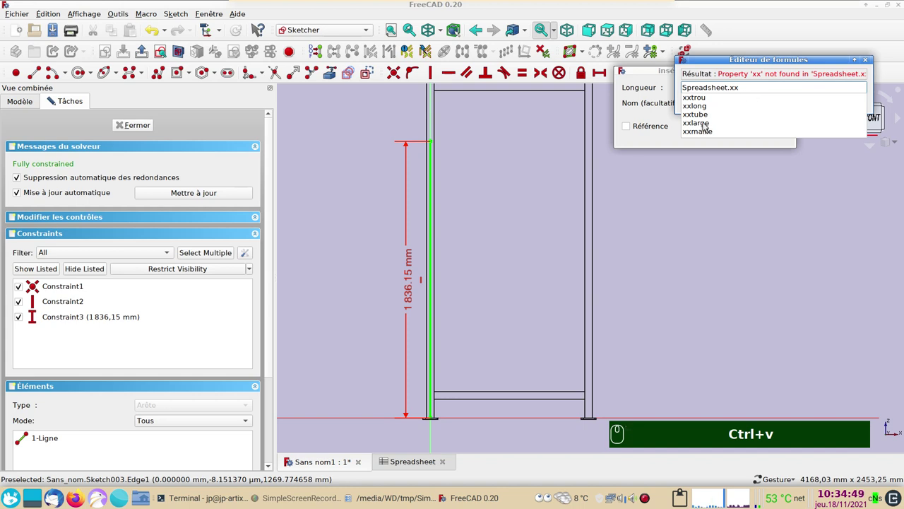
pyautogui.moveTo(701, 106); pyautogui.dragTo(335, 46)
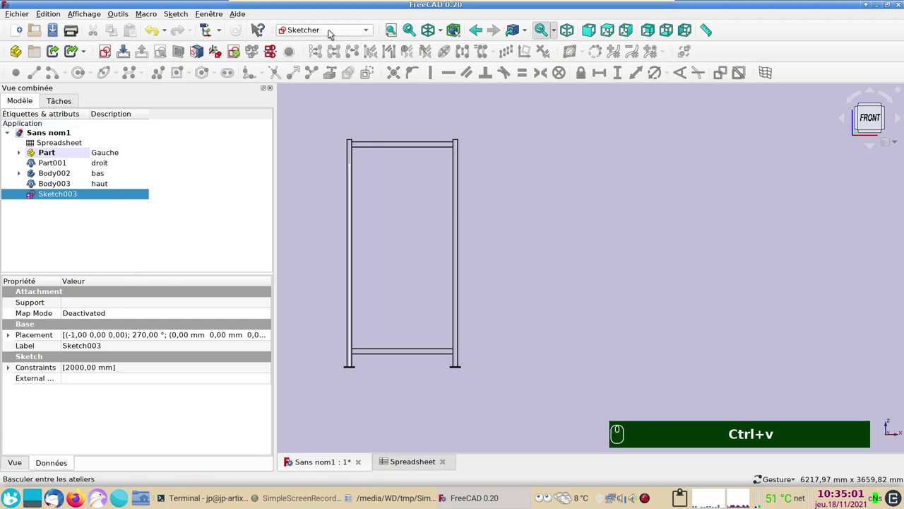
# In the Draft workbench, start an orthogonal array of the bar sketch with counts 2, 1, 1 and zero Y spacing
pyautogui.moveTo(331, 30); pyautogui.dragTo(308, 21)
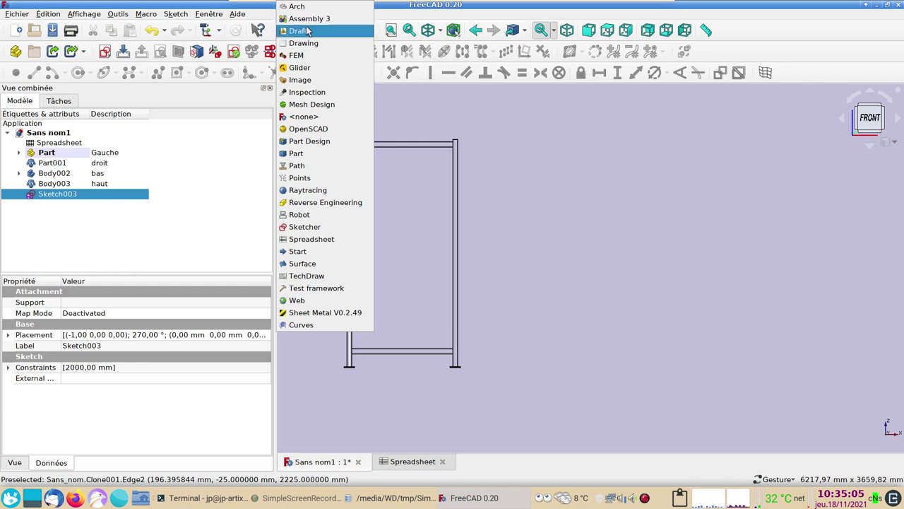
pyautogui.moveTo(309, 31); pyautogui.dragTo(166, 74)
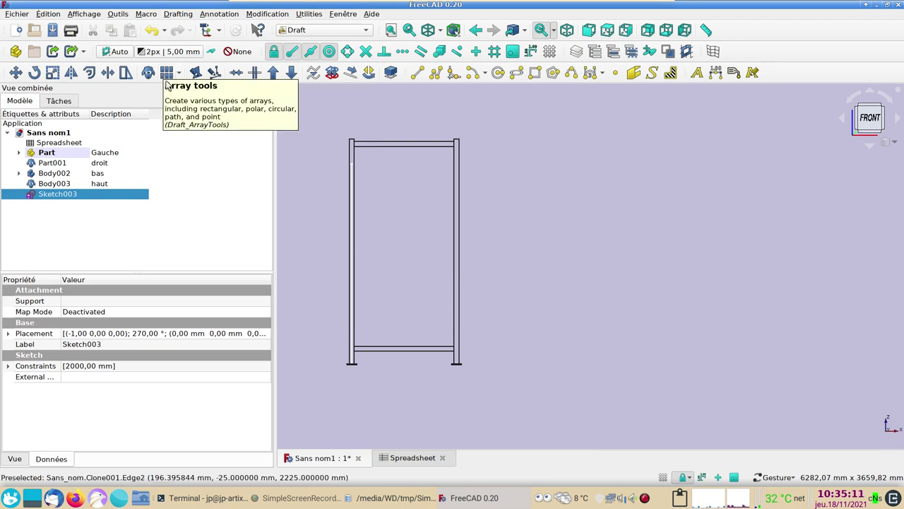
pyautogui.moveTo(171, 73); pyautogui.dragTo(701, 390)
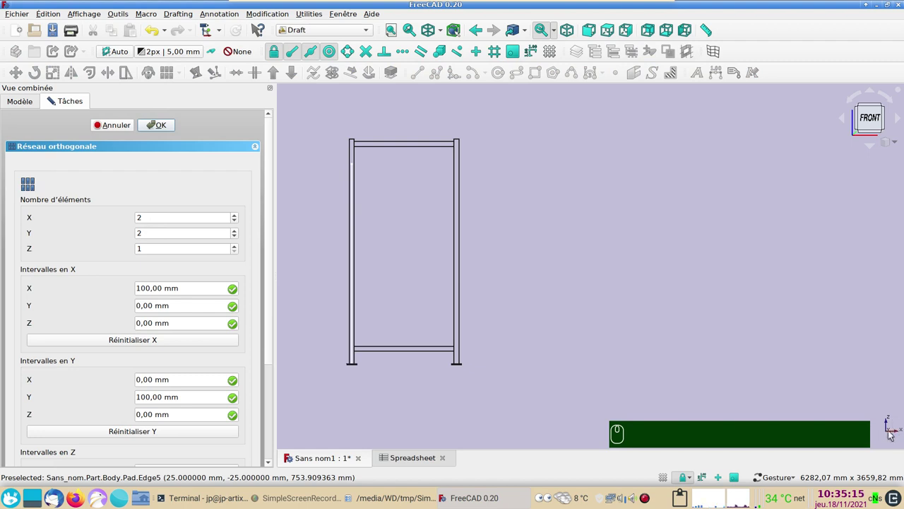
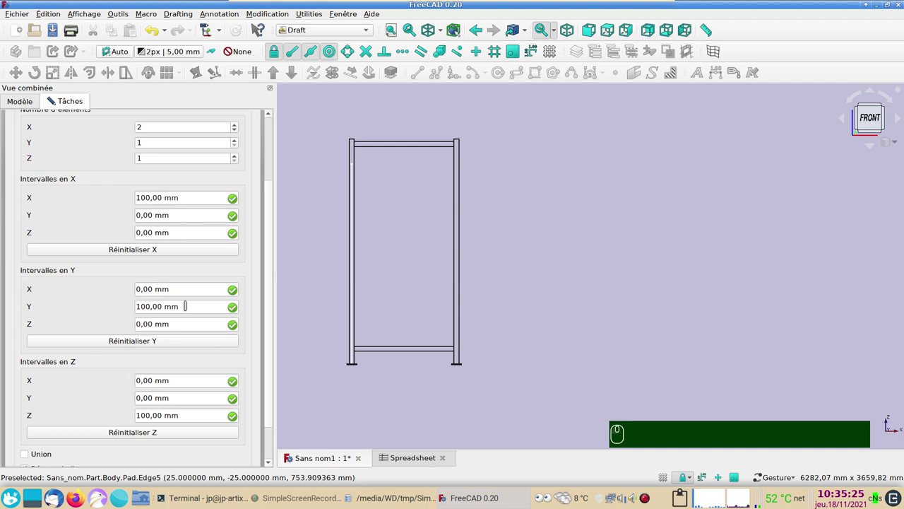
pyautogui.write('0')
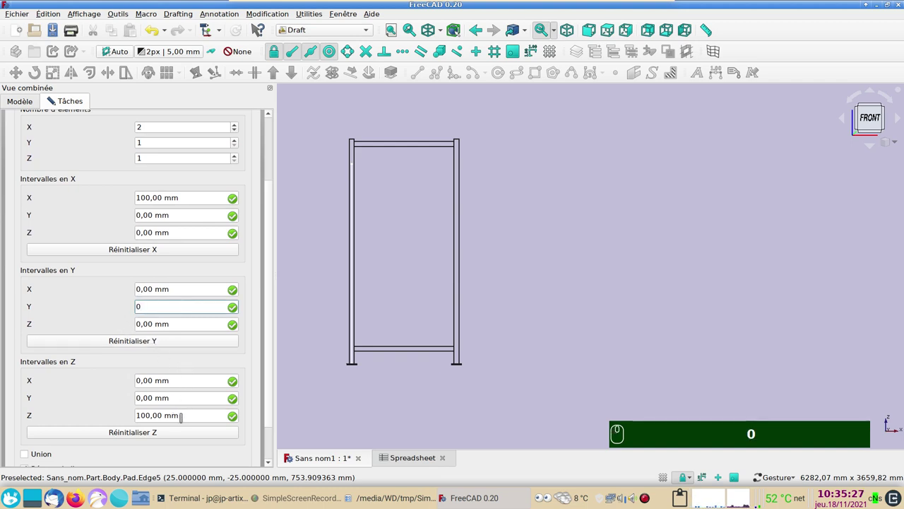
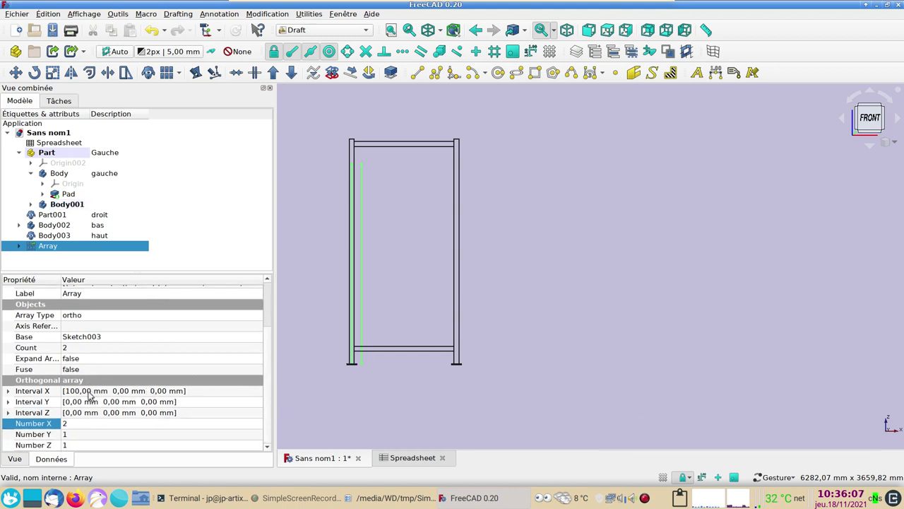
# Bind the Array's X interval to Spreadsheet.xxmaille, spacing the bars 50 mm
pyautogui.moveTo(11, 393); pyautogui.dragTo(106, 410)
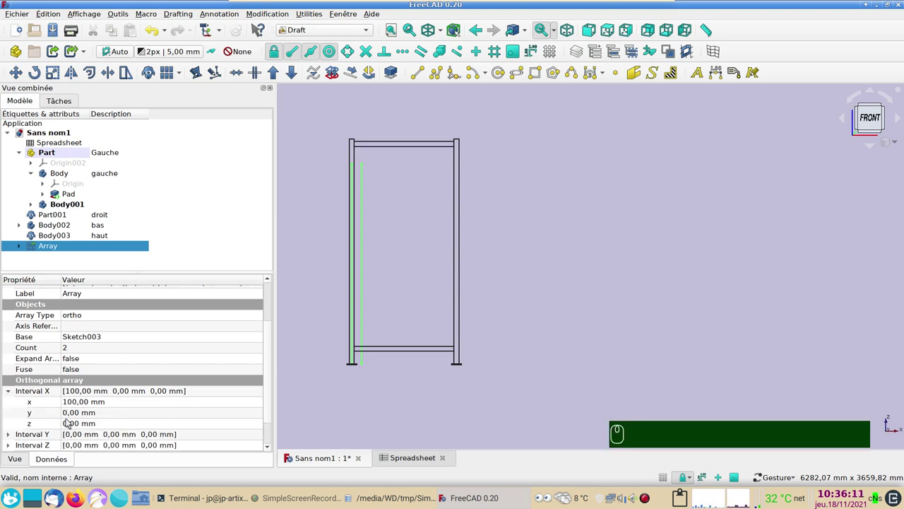
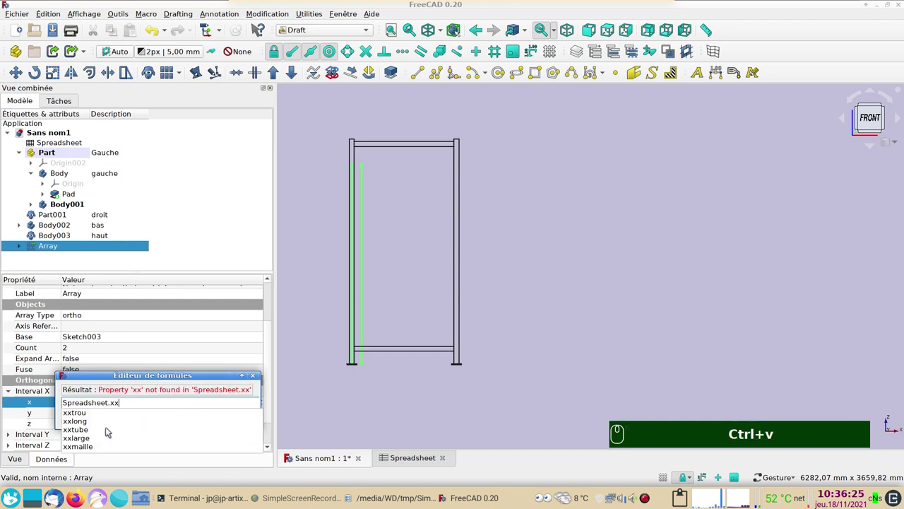
pyautogui.moveTo(76, 447); pyautogui.dragTo(235, 29)
pyautogui.moveTo(236, 29); pyautogui.dragTo(272, 405)
pyautogui.moveTo(272, 404); pyautogui.dragTo(140, 392)
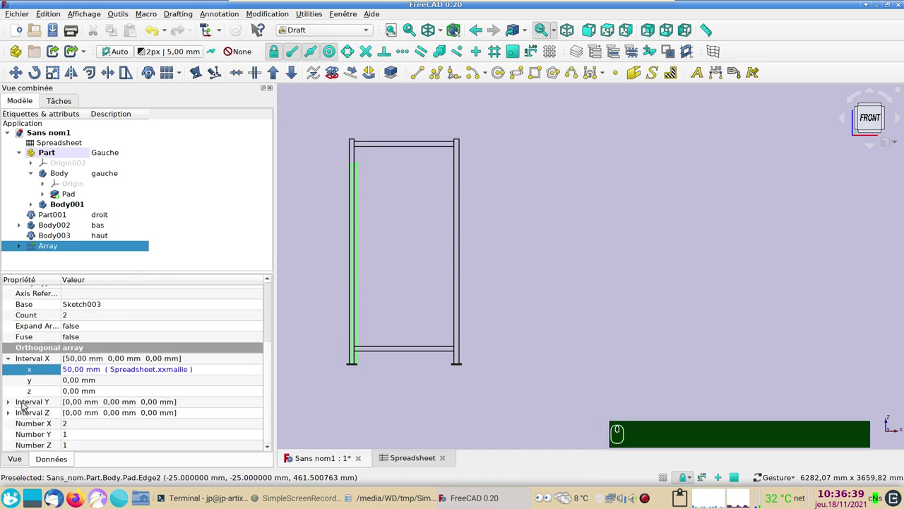
# Set the Array's Number X to Spreadsheet.xxlarge/Spreadsheet.xxmaille (20 bars) and reveal its source sketch in the tree
pyautogui.moveTo(158, 424); pyautogui.dragTo(135, 435)
pyautogui.press('ctrl+v')
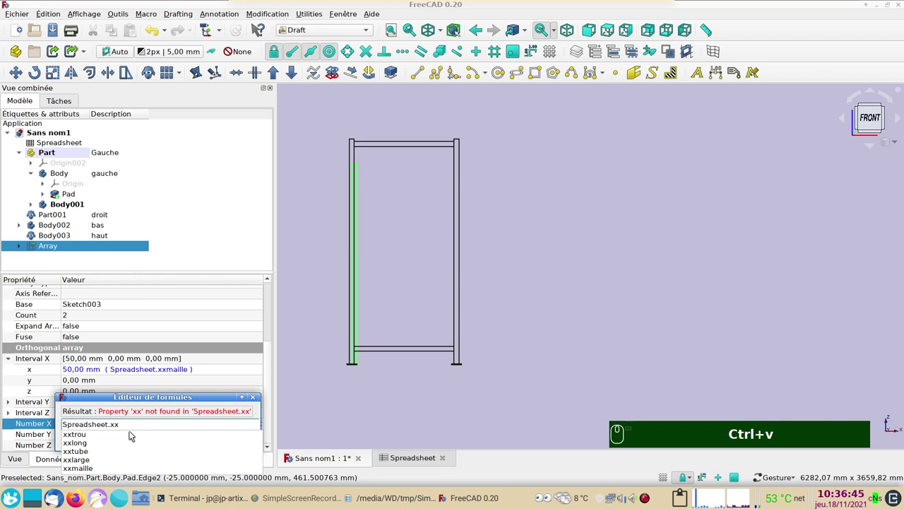
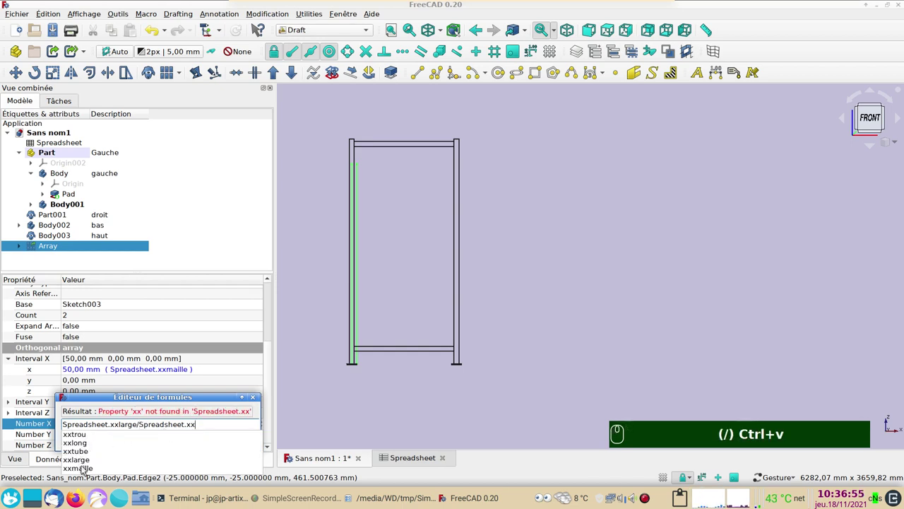
pyautogui.moveTo(85, 469); pyautogui.dragTo(349, 305)
pyautogui.scroll(3)
pyautogui.moveTo(311, 286); pyautogui.dragTo(54, 248)
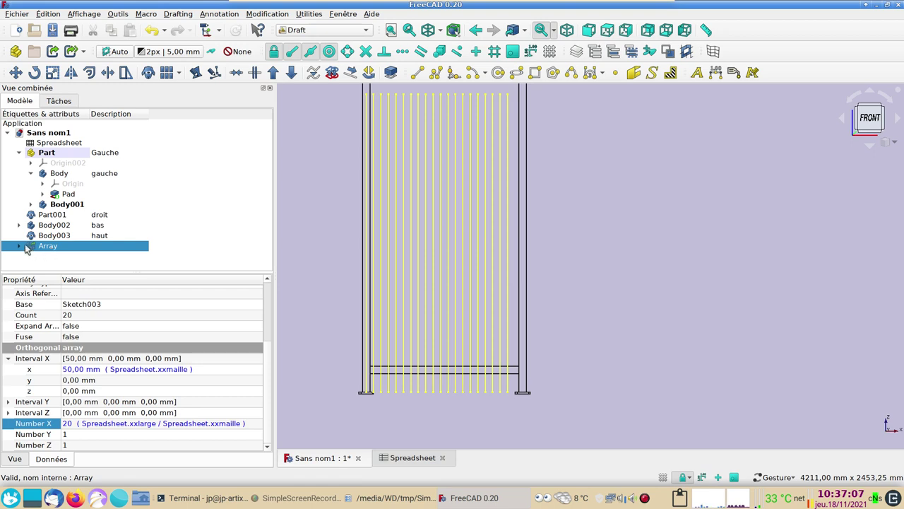
pyautogui.moveTo(24, 247); pyautogui.dragTo(57, 252)
pyautogui.moveTo(60, 252); pyautogui.dragTo(70, 268)
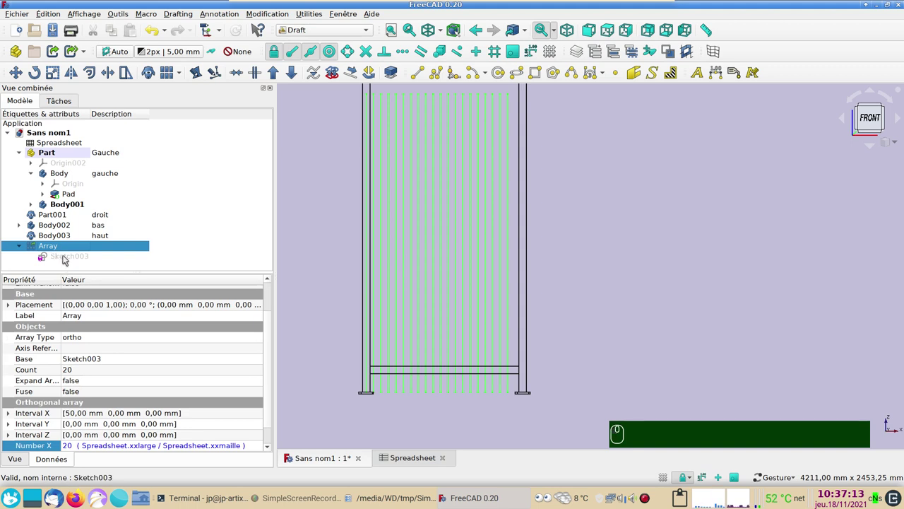
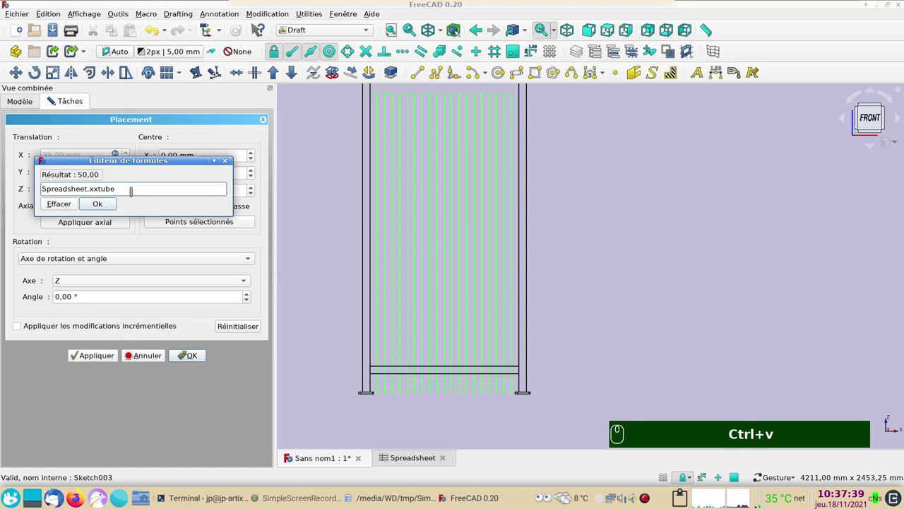
# Set Sketch003's placement Z to xxtube*3.5, i.e. 175 mm
pyautogui.write('(*)')
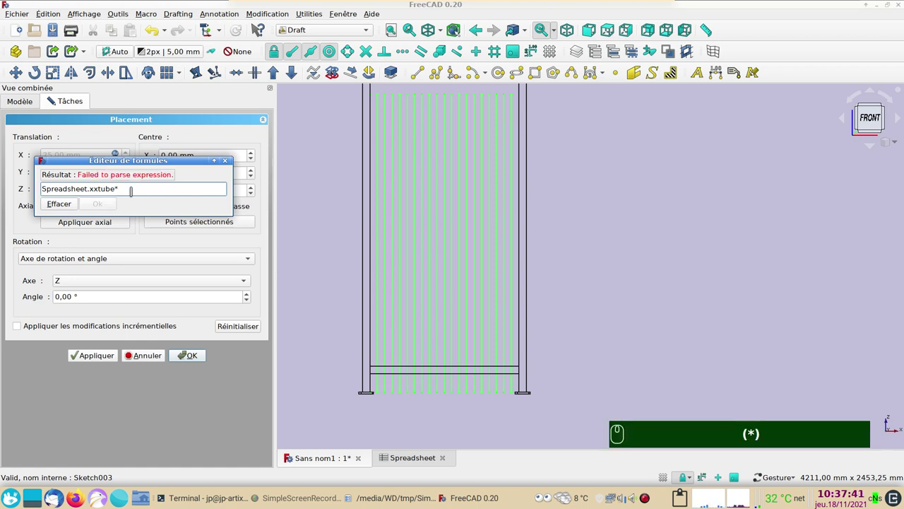
pyautogui.write('3.')
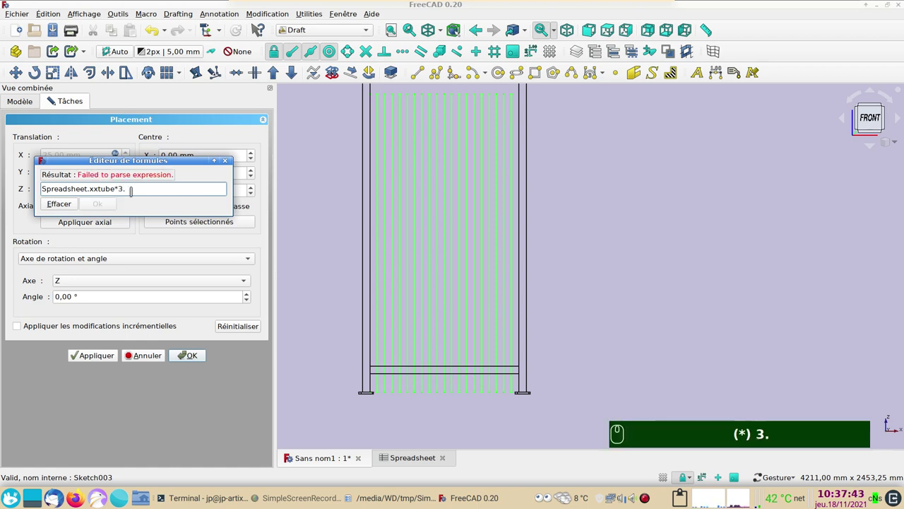
pyautogui.write('5')
pyautogui.press('Return')
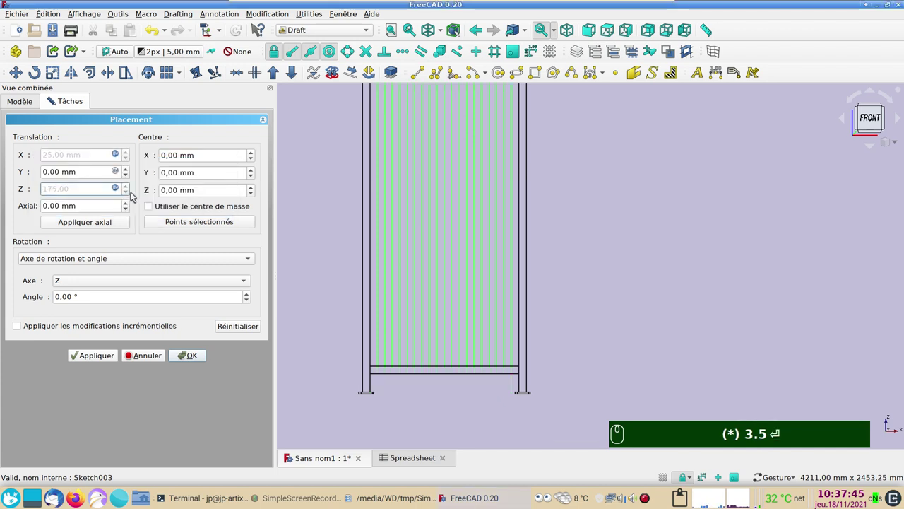
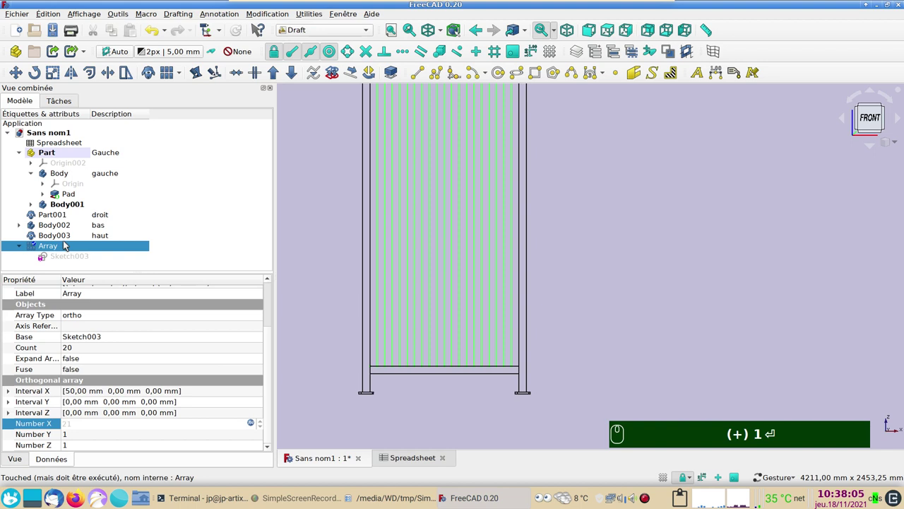
# Bring the whole fence into view and open Sketch004 in the sketcher
pyautogui.moveTo(68, 244); pyautogui.dragTo(70, 244)
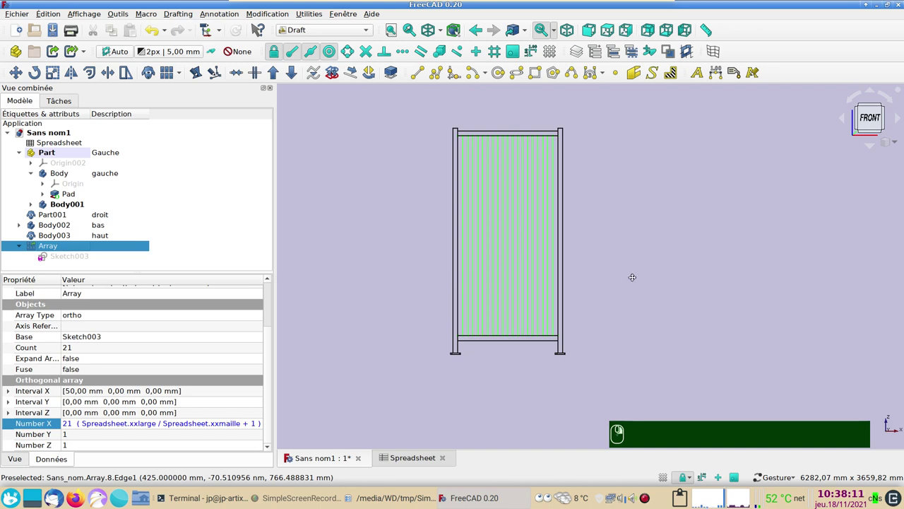
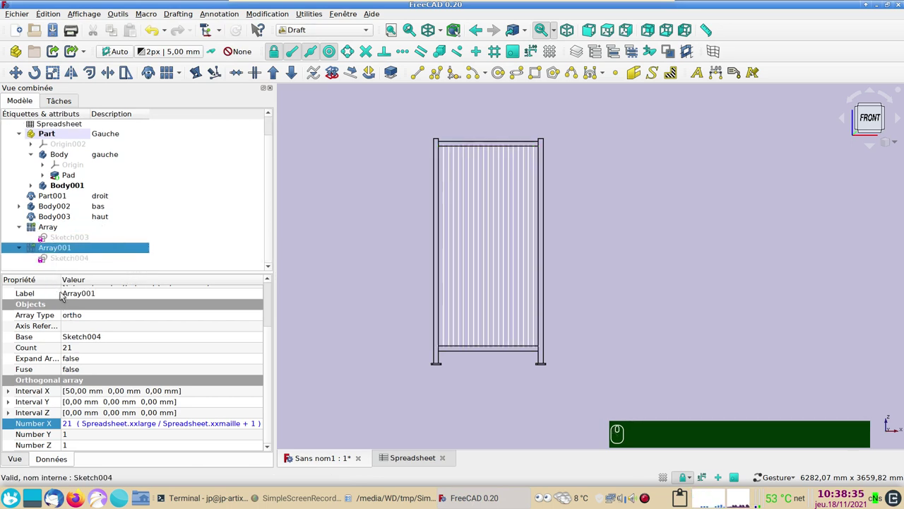
pyautogui.moveTo(63, 261); pyautogui.dragTo(421, 289)
# Drive Sketch004's length constraint by Spreadsheet.xxlarge, giving 1000 mm
pyautogui.click(422, 289)
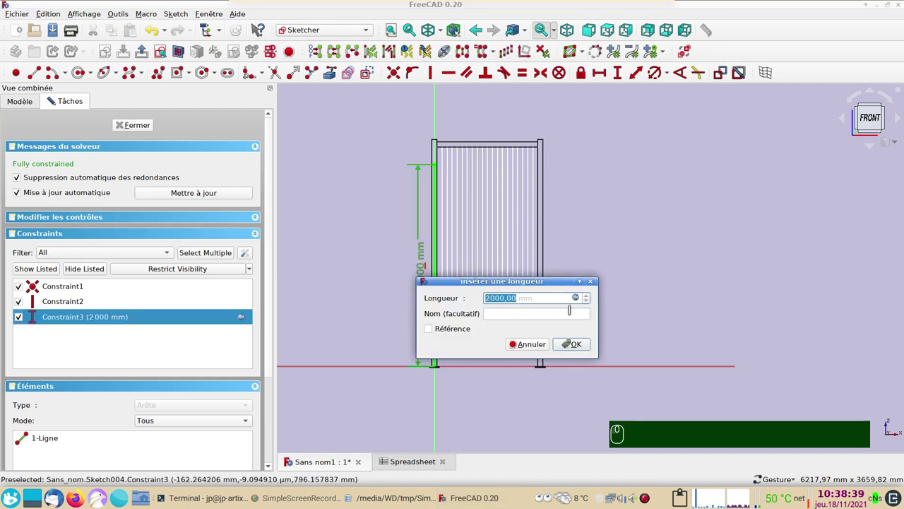
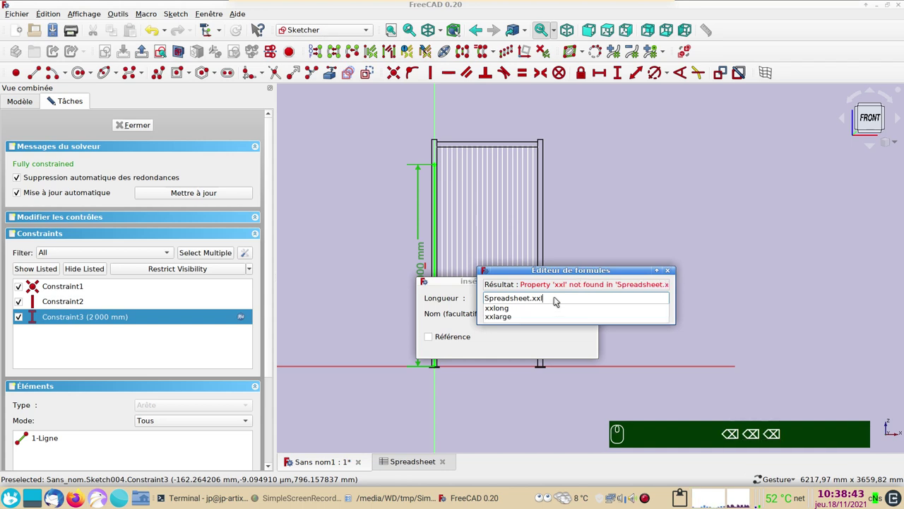
pyautogui.moveTo(525, 317); pyautogui.dragTo(574, 341)
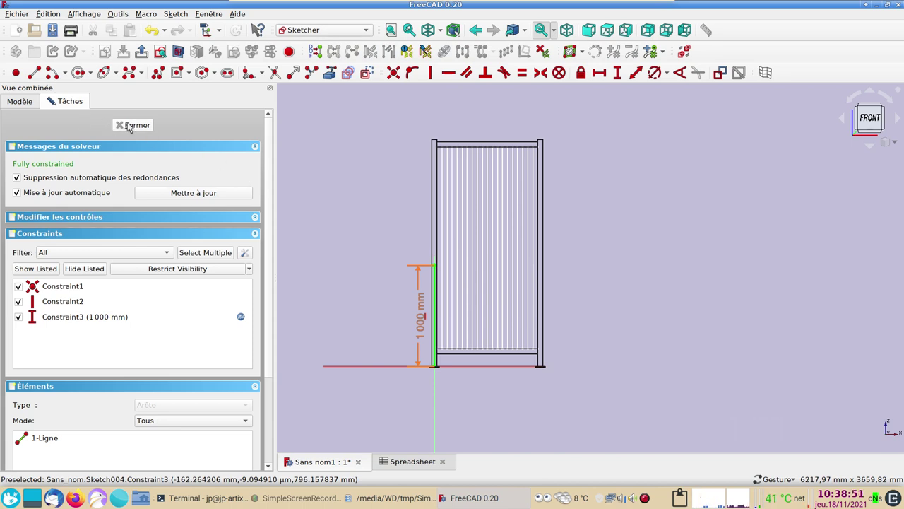
# Close the sketch and describe Array as 'long' and Array001 as 'large' in the tree
pyautogui.click(131, 124)
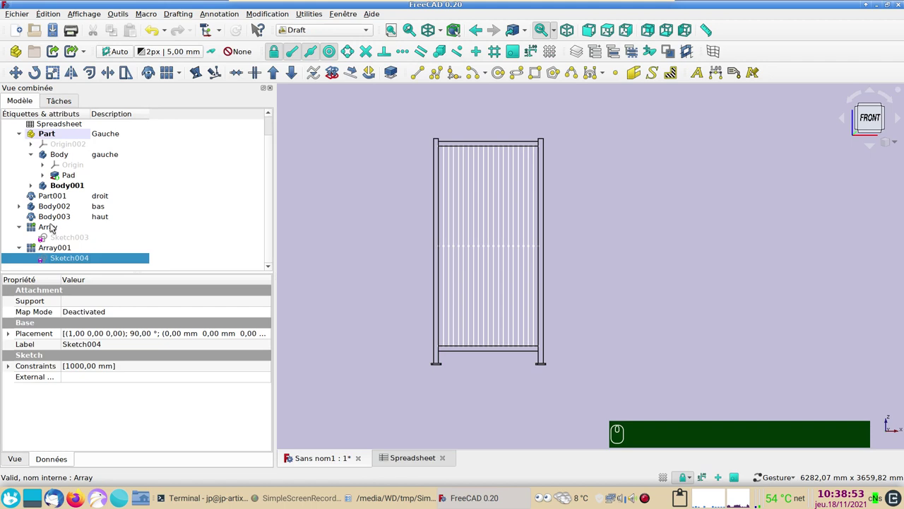
pyautogui.moveTo(54, 226); pyautogui.dragTo(111, 227)
pyautogui.press('F2')
pyautogui.write('long')
pyautogui.press('Return')
pyautogui.moveTo(52, 246); pyautogui.dragTo(106, 247)
pyautogui.press('F2')
pyautogui.press('BackSpace')
pyautogui.write('arge')
pyautogui.press('Return')
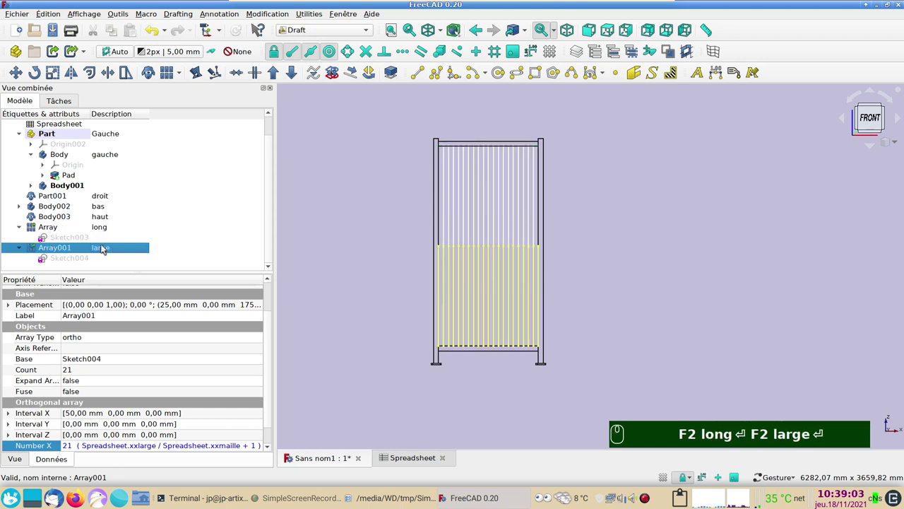
# Hide the first Array
pyautogui.moveTo(72, 259); pyautogui.dragTo(53, 243)
pyautogui.click(50, 230)
pyautogui.press('space')
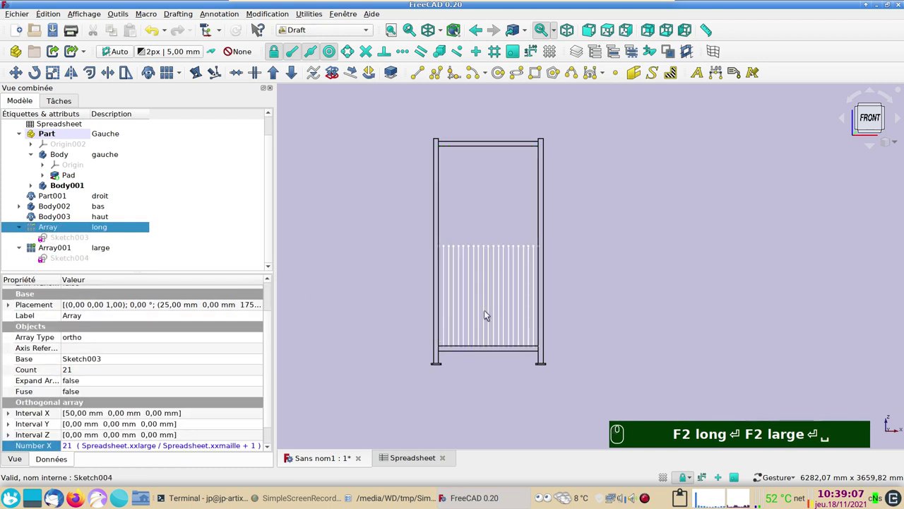
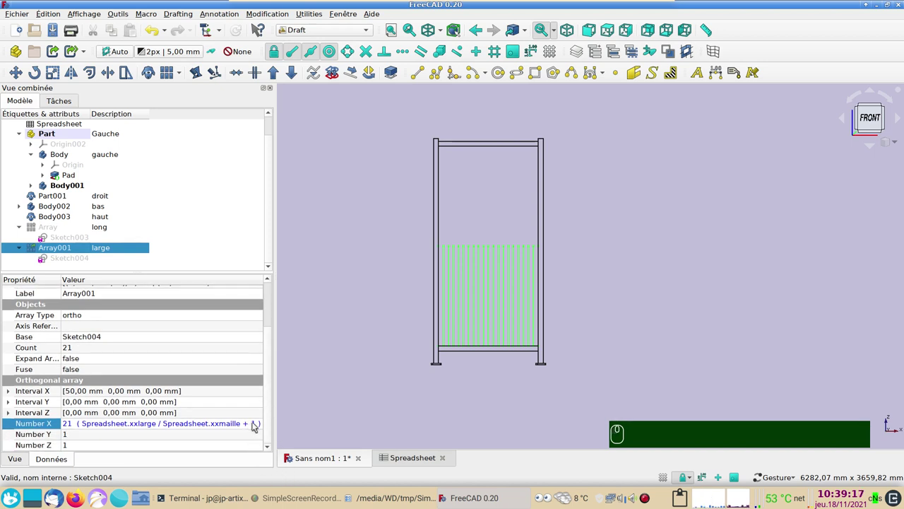
# Set Array001's Number X to Spreadsheet.xxlong/Spreadsheet.xxmaille + 1, giving 41 bars
pyautogui.moveTo(256, 423); pyautogui.dragTo(512, 251)
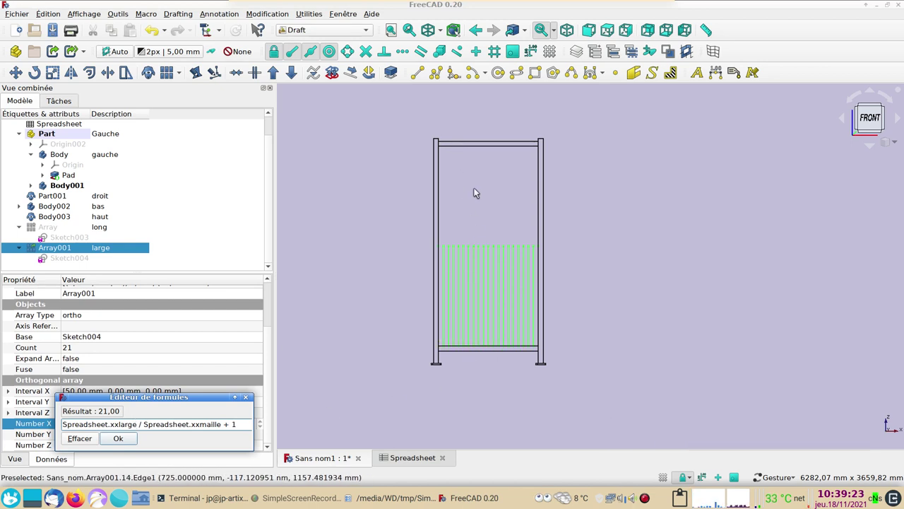
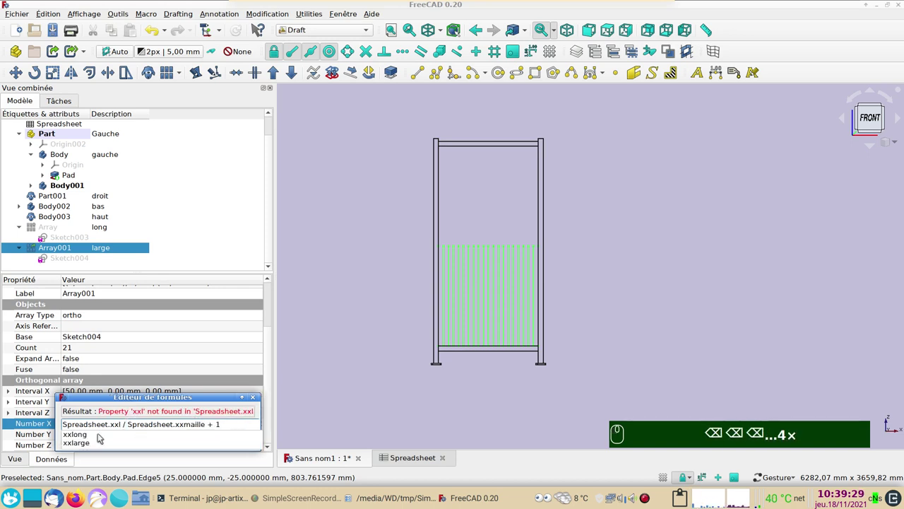
pyautogui.click(90, 433)
pyautogui.moveTo(114, 436); pyautogui.dragTo(132, 100)
pyautogui.moveTo(237, 30); pyautogui.dragTo(118, 251)
pyautogui.moveTo(66, 228); pyautogui.dragTo(66, 228)
pyautogui.press('space')
pyautogui.click(62, 249)
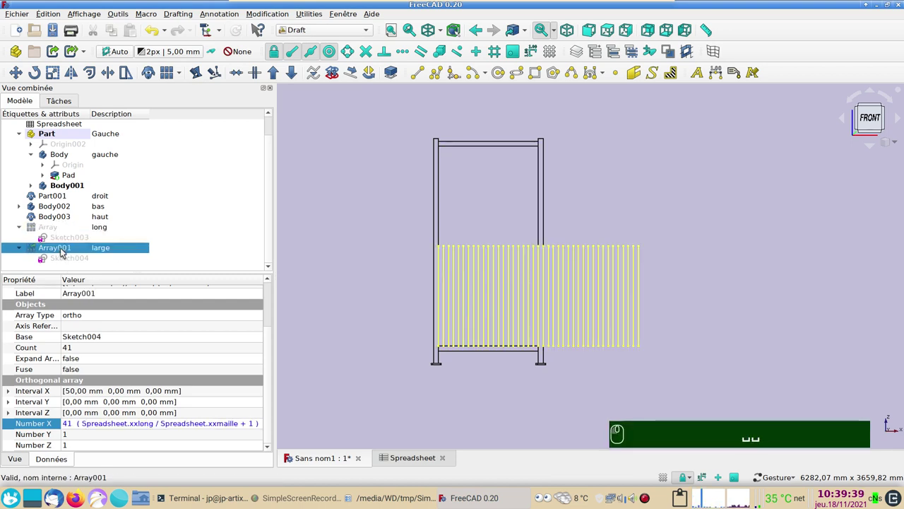
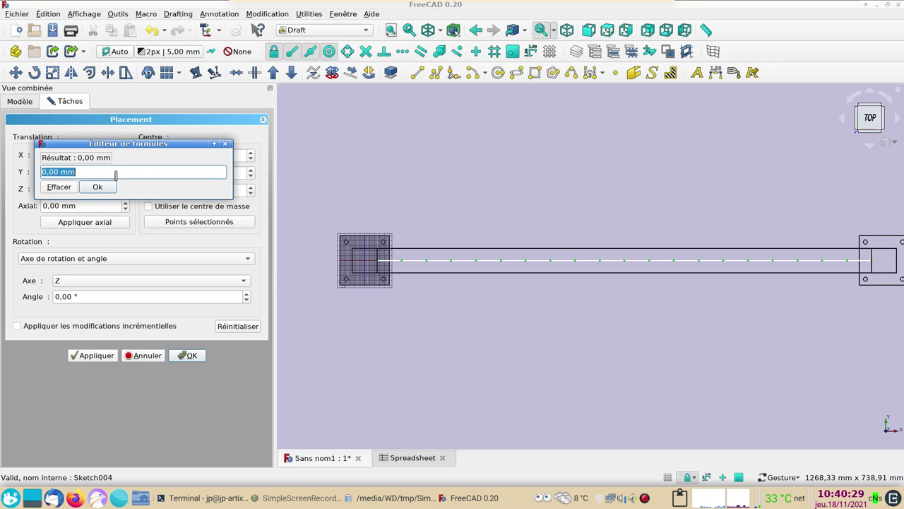
# Set the first Array's placement Y to Spreadsheet.xxtube/2 (25 mm) and apply it
pyautogui.press('ctrl+v')
pyautogui.moveTo(77, 199); pyautogui.dragTo(141, 181)
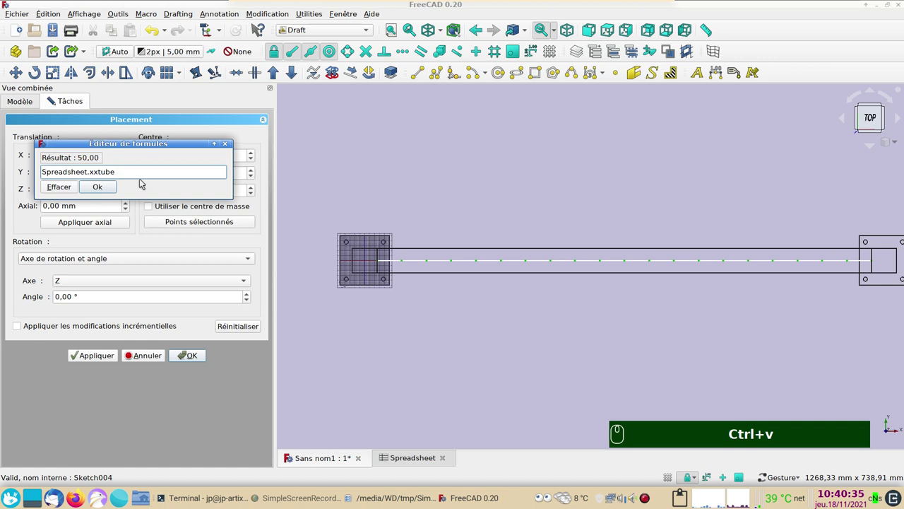
pyautogui.write('(/)')
pyautogui.press('Return')
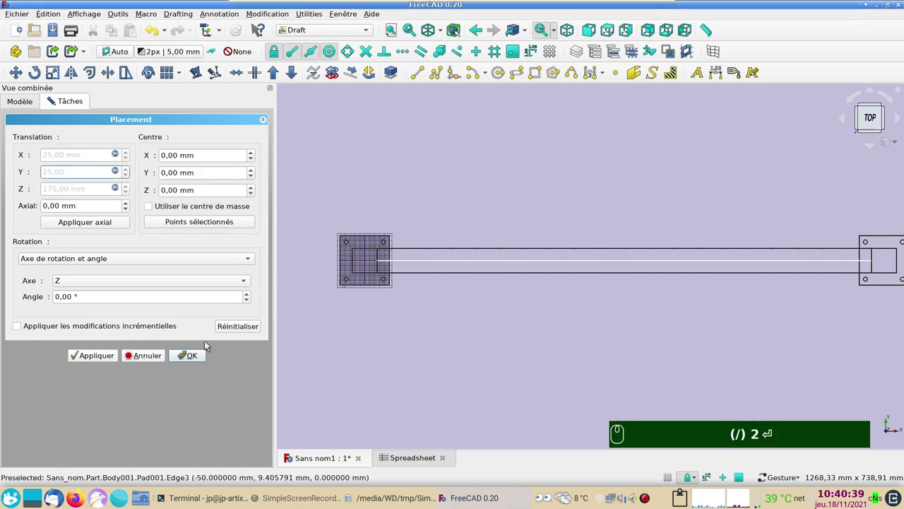
pyautogui.moveTo(199, 352); pyautogui.dragTo(55, 227)
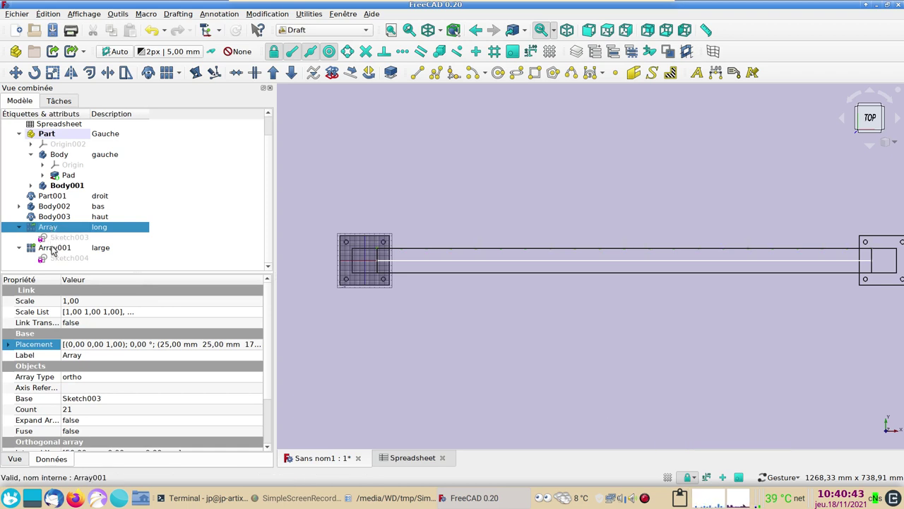
# Give Array001 the same xxtube/2 Y offset with its 180° rotation, placing it at 25, 25, 175 mm
pyautogui.moveTo(56, 248); pyautogui.dragTo(97, 194)
pyautogui.press('ctrl+v')
pyautogui.moveTo(72, 202); pyautogui.dragTo(112, 184)
pyautogui.write('(/)')
pyautogui.press('Return')
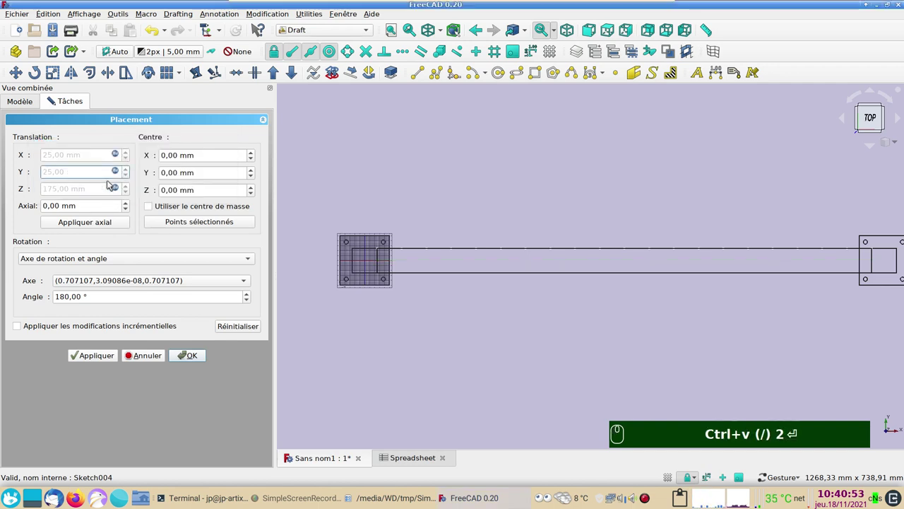
pyautogui.moveTo(187, 360); pyautogui.dragTo(38, 228)
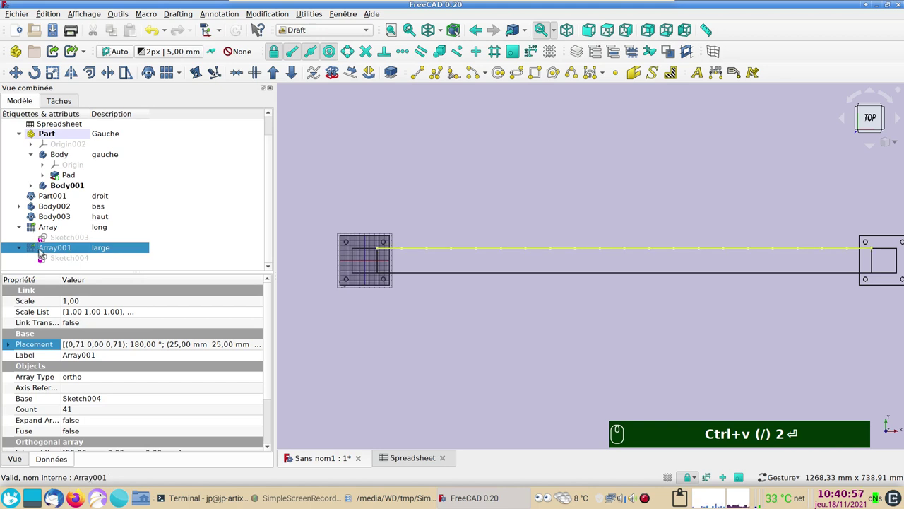
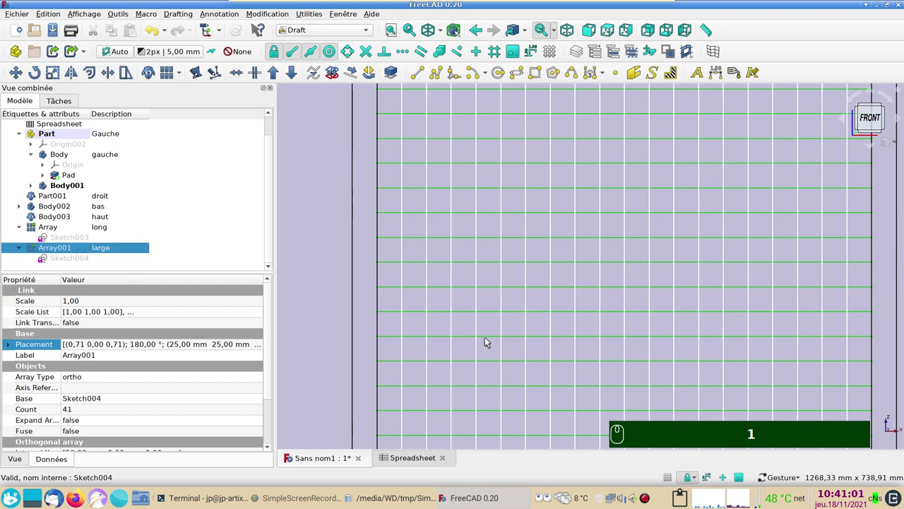
# In the parameter spreadsheet, set Long to 1500 and Large to 500
pyautogui.scroll(-3)
pyautogui.moveTo(707, 318); pyautogui.dragTo(643, 314)
pyautogui.press('&')
pyautogui.moveTo(670, 265); pyautogui.dragTo(396, 461)
pyautogui.moveTo(395, 461); pyautogui.dragTo(418, 196)
pyautogui.moveTo(409, 146); pyautogui.dragTo(411, 145)
pyautogui.write('220')
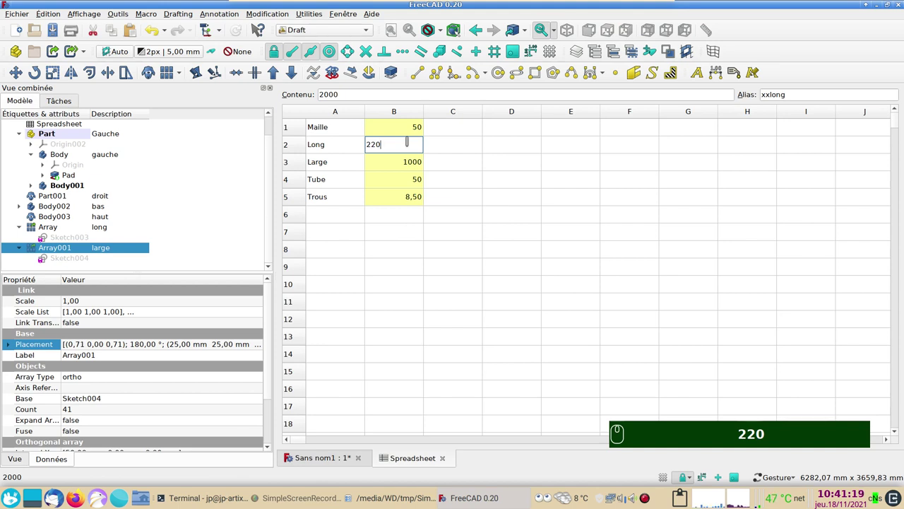
pyautogui.press('BackSpace')
pyautogui.press('BackSpace')
pyautogui.press('BackSpace')
pyautogui.write('500')
pyautogui.moveTo(390, 160); pyautogui.dragTo(392, 162)
pyautogui.write('500')
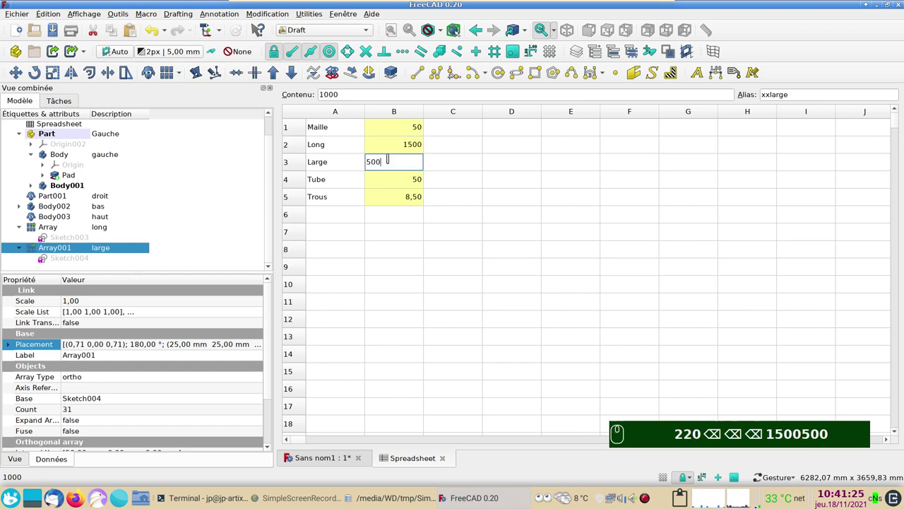
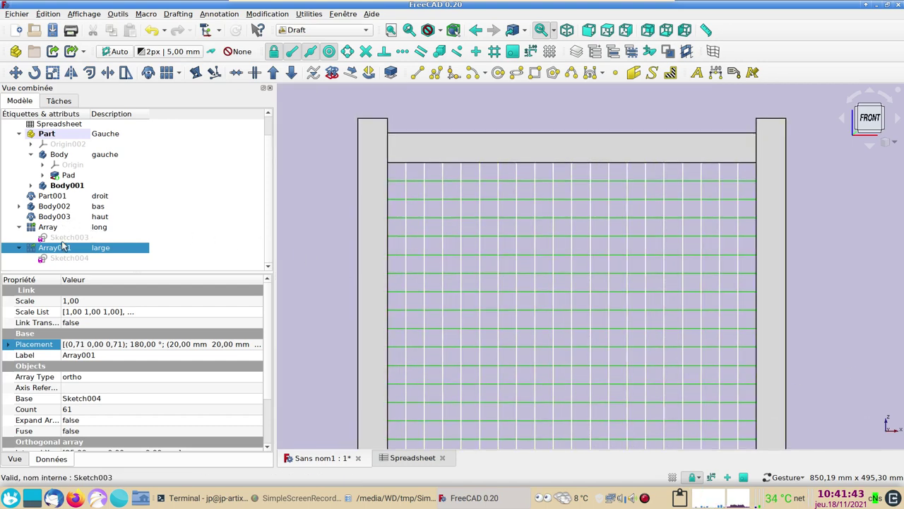
# Revise the spreadsheet to width 1000, length 2000 and mesh 50
pyautogui.scroll(-3)
pyautogui.moveTo(634, 229); pyautogui.dragTo(404, 459)
pyautogui.moveTo(404, 459); pyautogui.dragTo(395, 235)
pyautogui.write('50')
pyautogui.click(407, 169)
pyautogui.write('100')
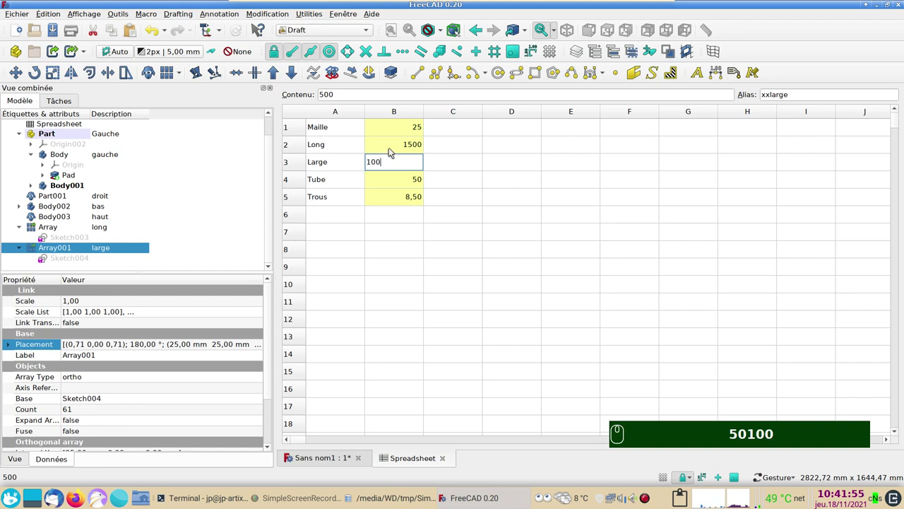
pyautogui.write('0')
pyautogui.click(391, 148)
pyautogui.write('2000')
pyautogui.moveTo(463, 172); pyautogui.dragTo(400, 133)
pyautogui.write('50')
pyautogui.moveTo(441, 144); pyautogui.dragTo(281, 342)
# Return to the 3D view and recompute the fence with the new dimensions
pyautogui.click(335, 457)
pyautogui.scroll(-3)
pyautogui.press('1')
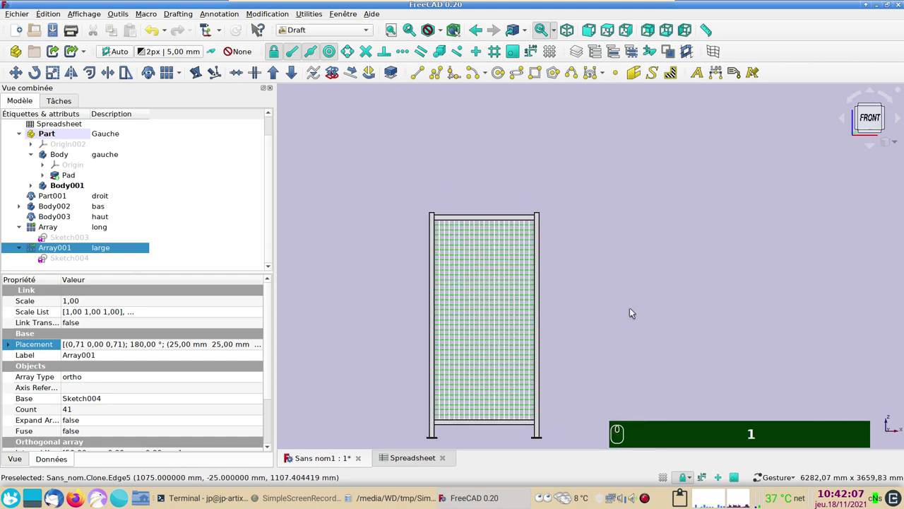
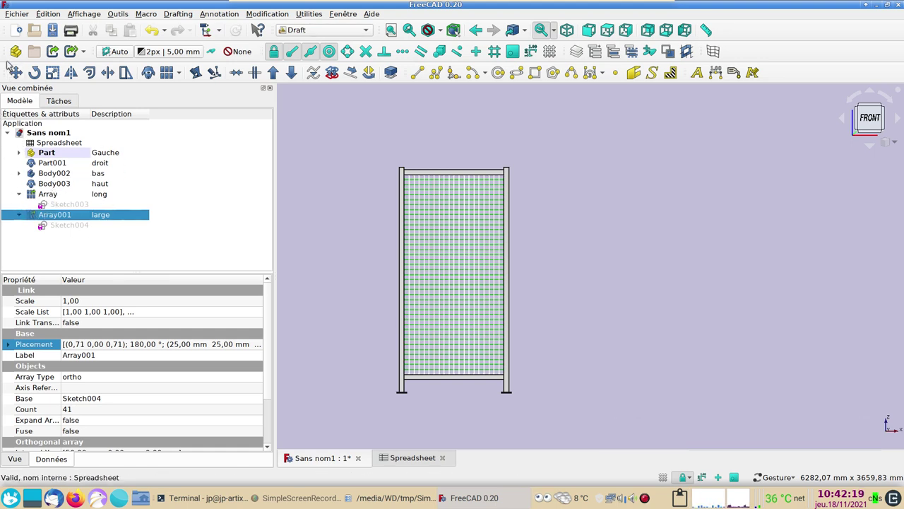
# Create a new Part002 container and move all fence bodies, parts and arrays into it
pyautogui.moveTo(15, 53); pyautogui.dragTo(24, 211)
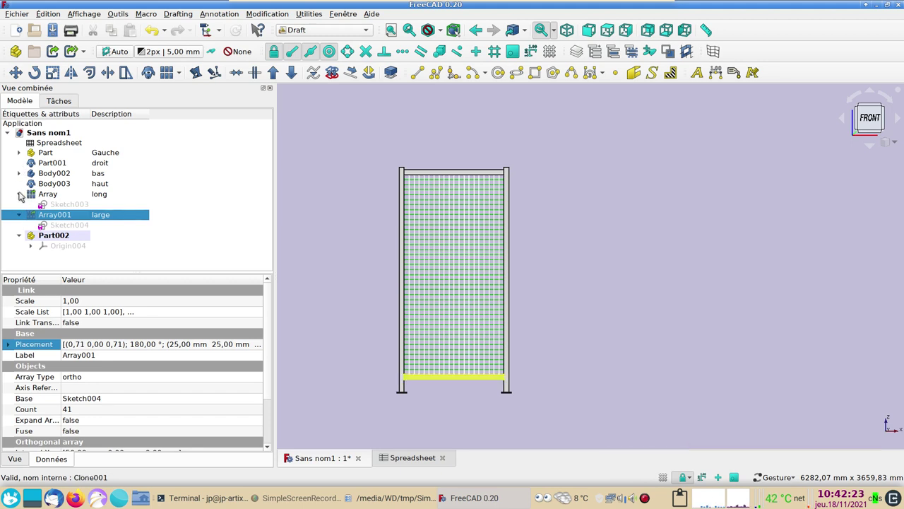
pyautogui.moveTo(24, 195); pyautogui.dragTo(42, 198)
pyautogui.moveTo(42, 205); pyautogui.dragTo(32, 201)
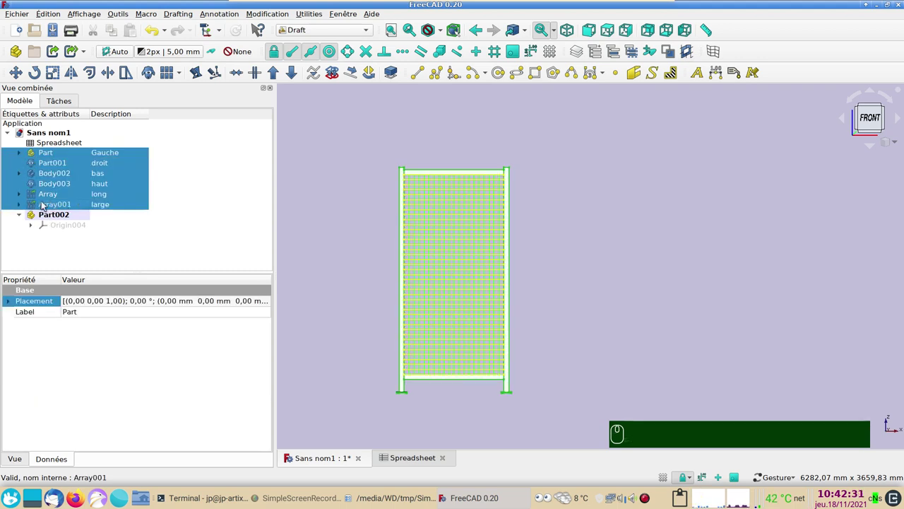
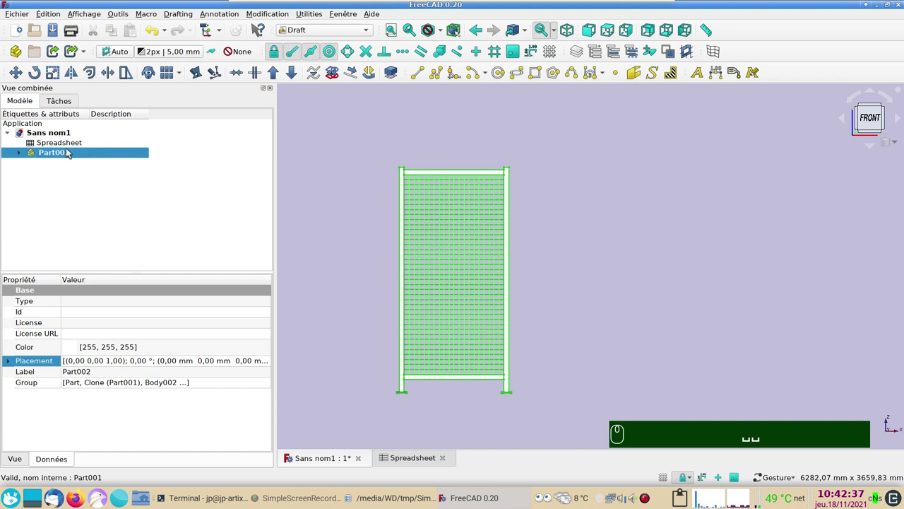
# Give Part002 the description 'cadre-maitre'
pyautogui.moveTo(115, 155); pyautogui.dragTo(116, 156)
pyautogui.press('F2')
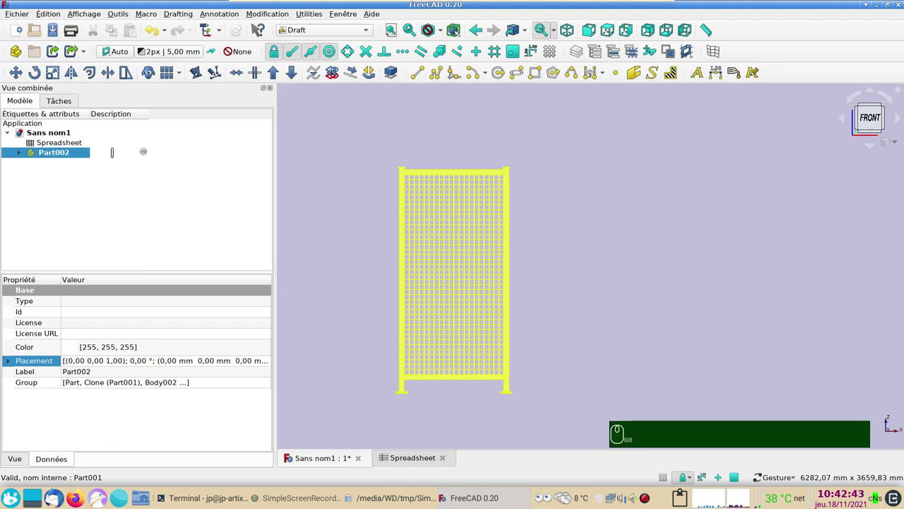
pyautogui.write('cadre-maitre')
# Confirm the Cadre-maître description and Draft-clone Part002 into Part003, Part004 and Part005
pyautogui.press('Return')
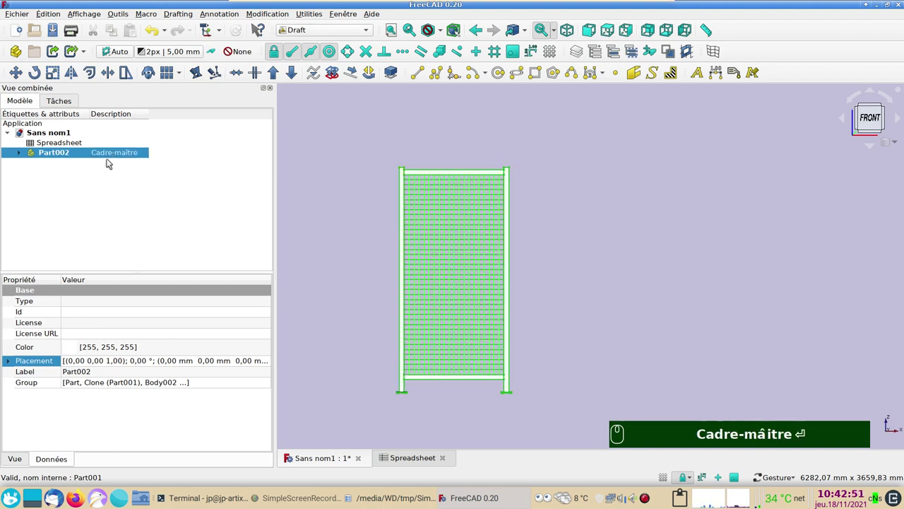
pyautogui.click(152, 74)
pyautogui.moveTo(151, 73); pyautogui.dragTo(65, 154)
pyautogui.press('space')
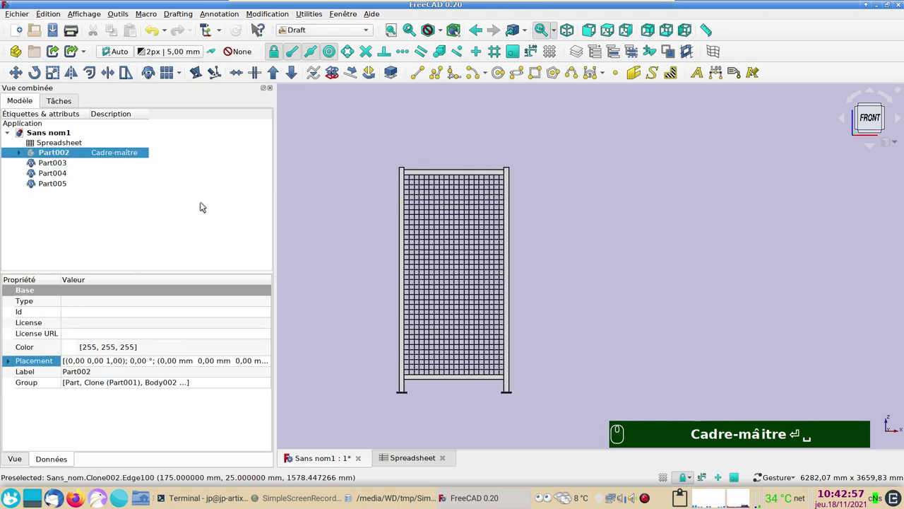
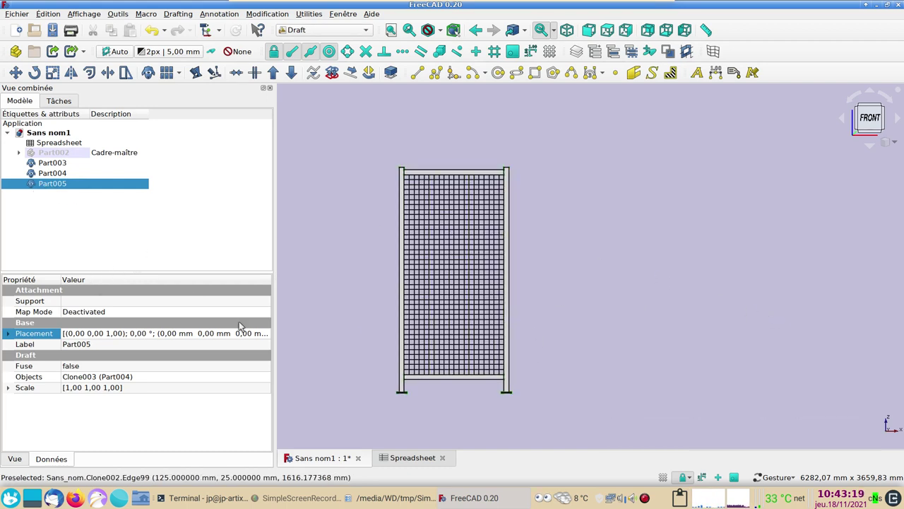
# Set the clone's X placement to Spreadsheet.xxlarge+Spreadsheet.xxtube (1050 mm) and check the spreadsheet values
pyautogui.moveTo(268, 334); pyautogui.dragTo(114, 166)
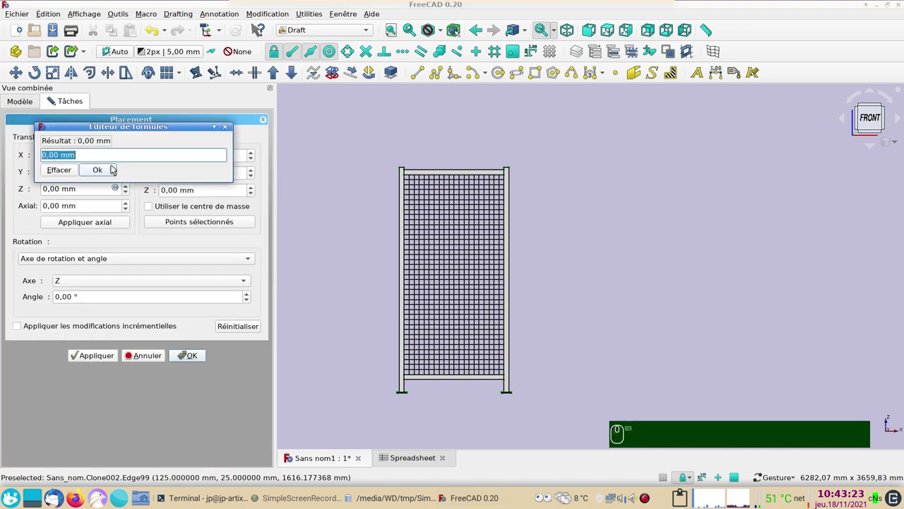
pyautogui.press('ctrl+v')
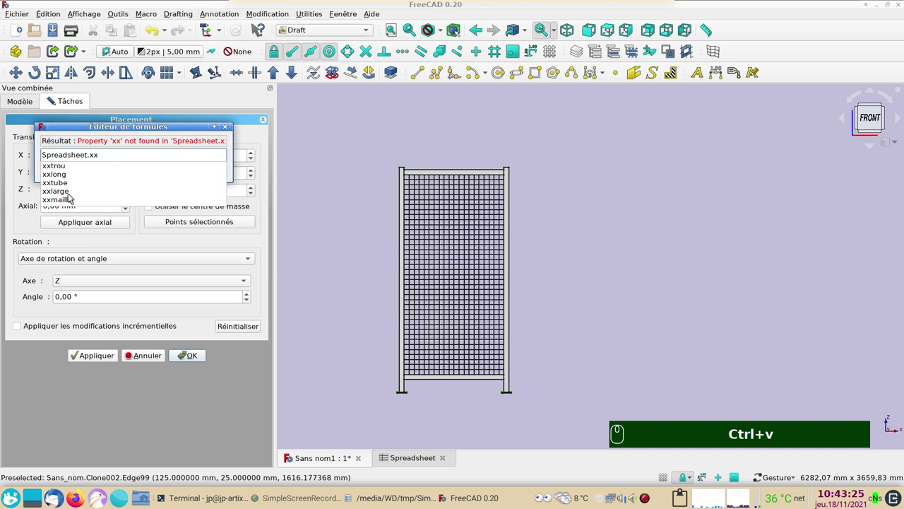
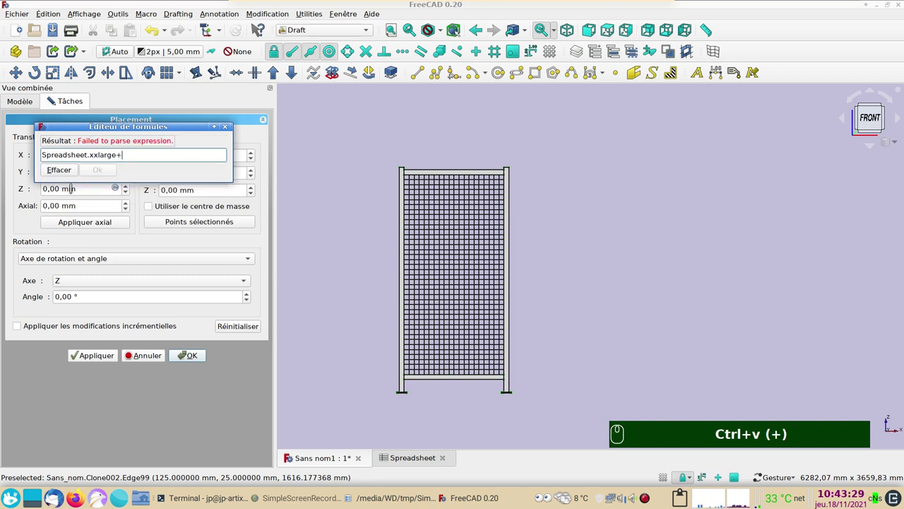
pyautogui.press('ctrl+v')
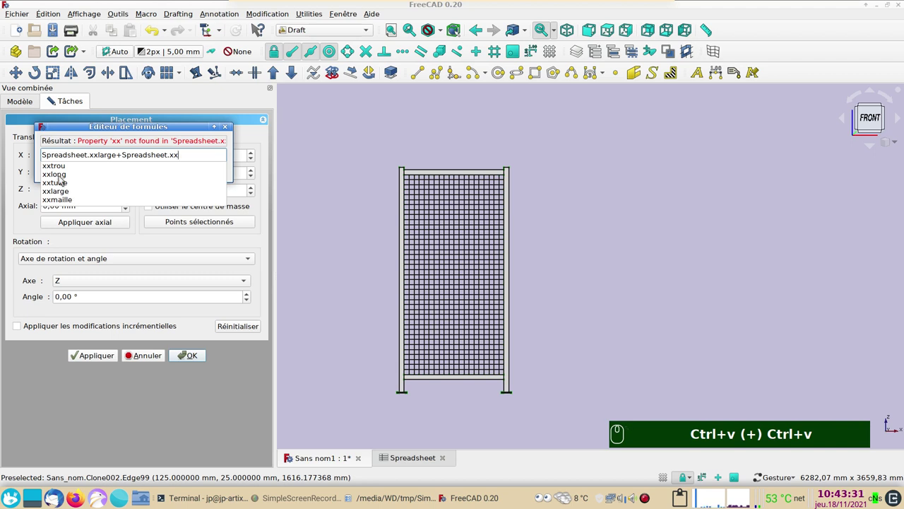
pyautogui.click(66, 185)
pyautogui.moveTo(107, 170); pyautogui.dragTo(398, 181)
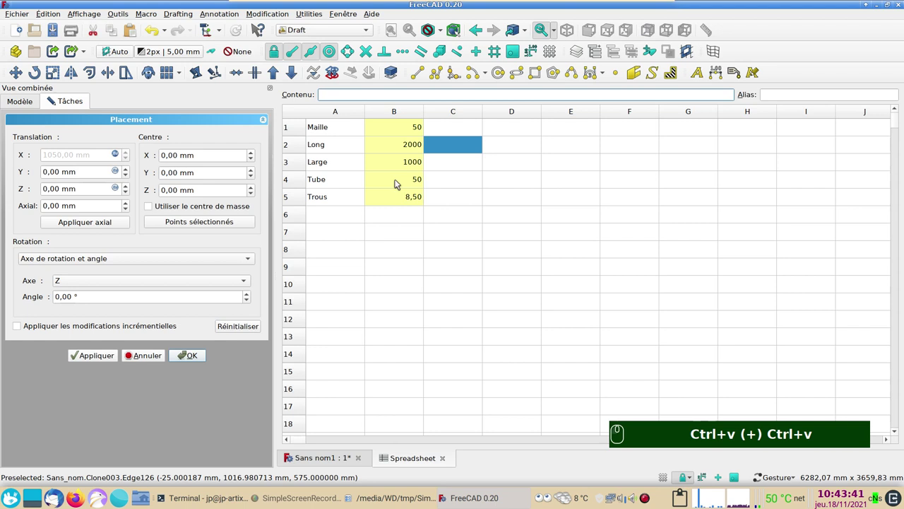
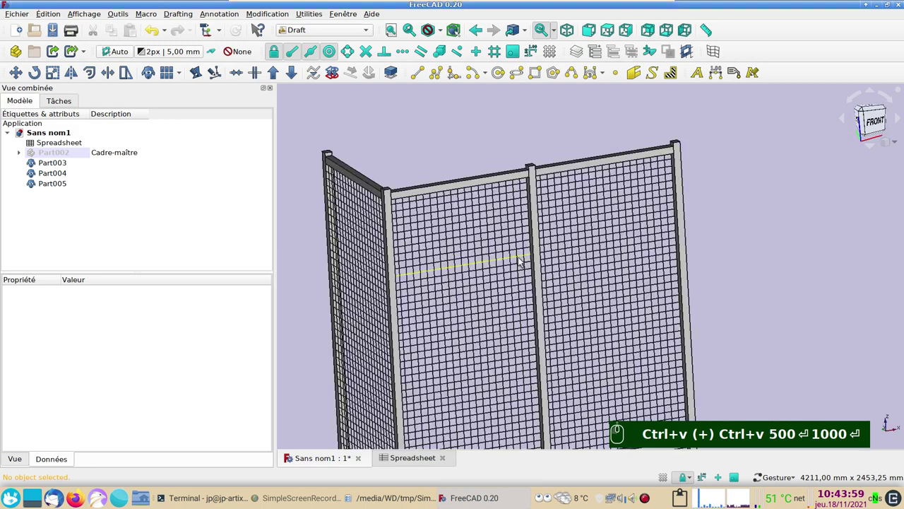
# Colour the three clone panels blue and switch to the TechDraw workbench
pyautogui.scroll(-3)
pyautogui.moveTo(74, 164); pyautogui.dragTo(69, 178)
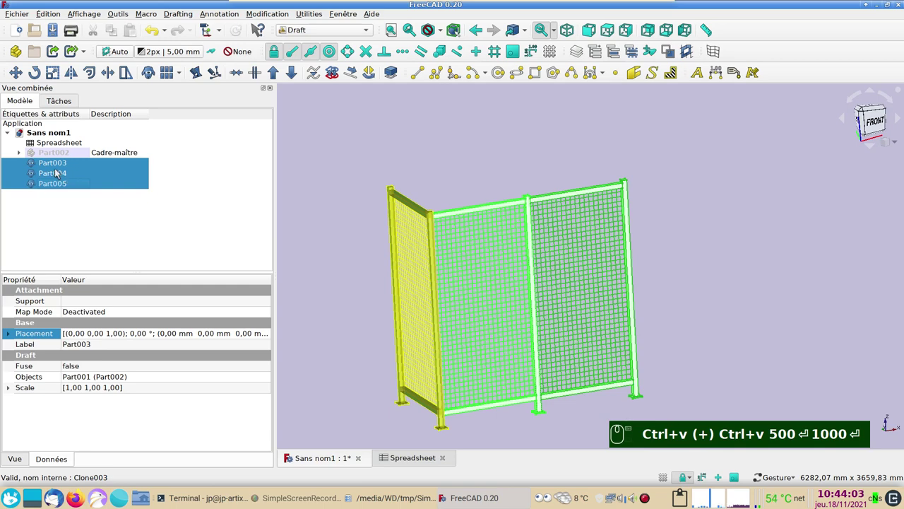
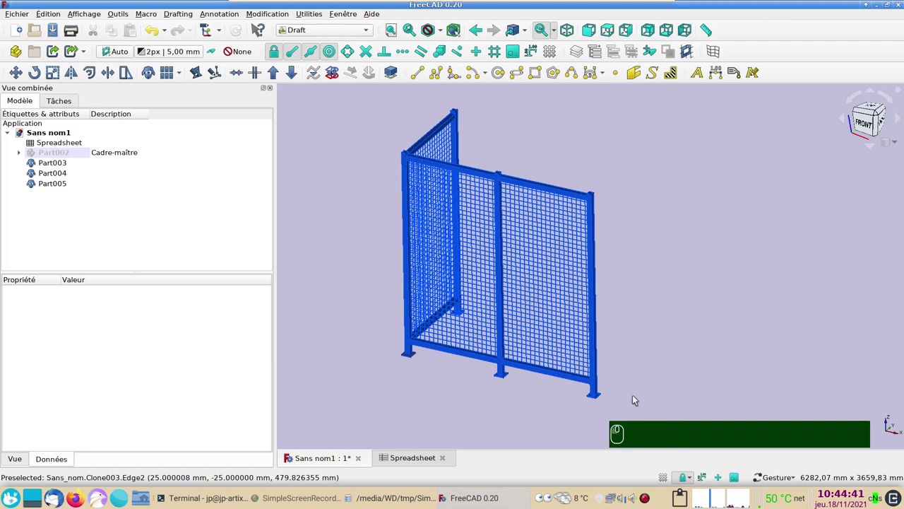
pyautogui.moveTo(334, 30); pyautogui.dragTo(282, 150)
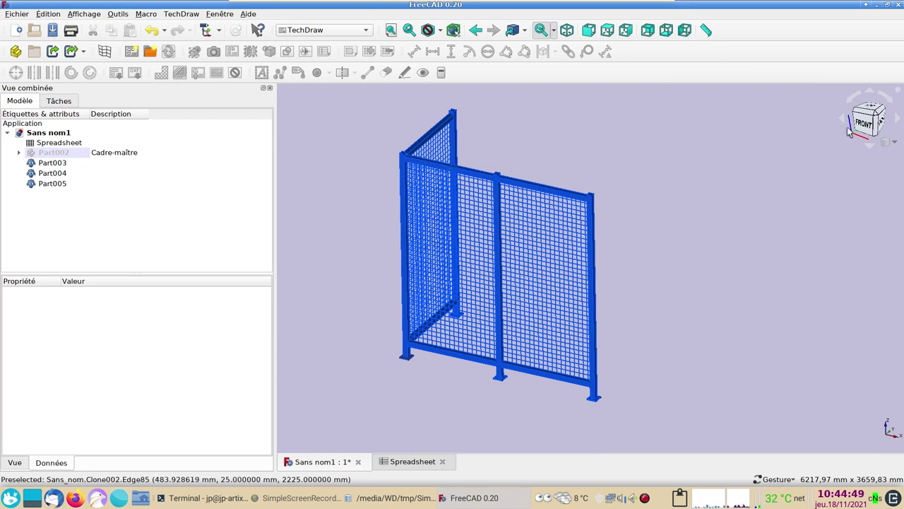
# View the fence from the front and select Part003 and Part005 together for the drawing page
pyautogui.moveTo(865, 126); pyautogui.dragTo(58, 184)
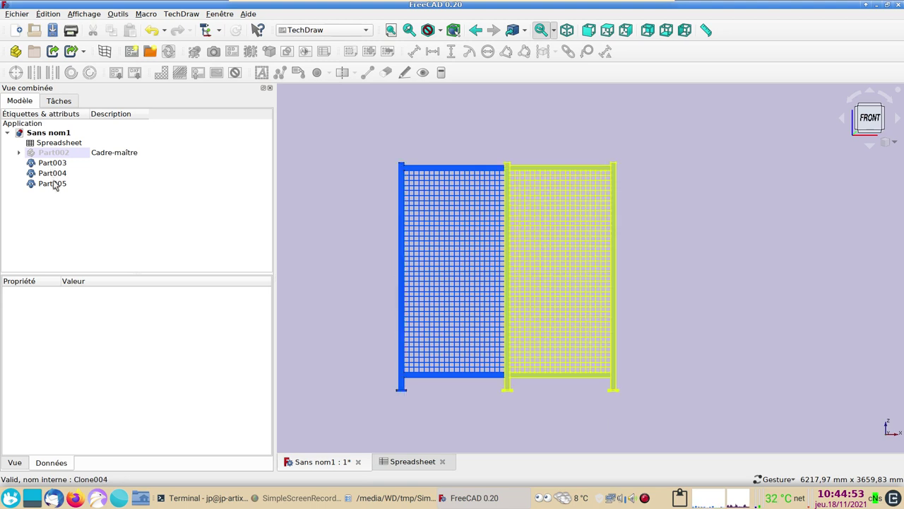
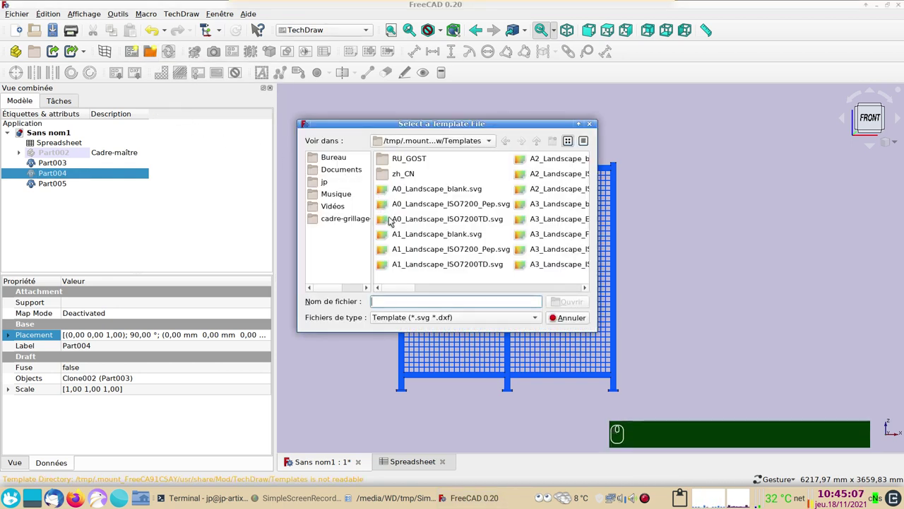
pyautogui.scroll(-3)
pyautogui.scroll(3)
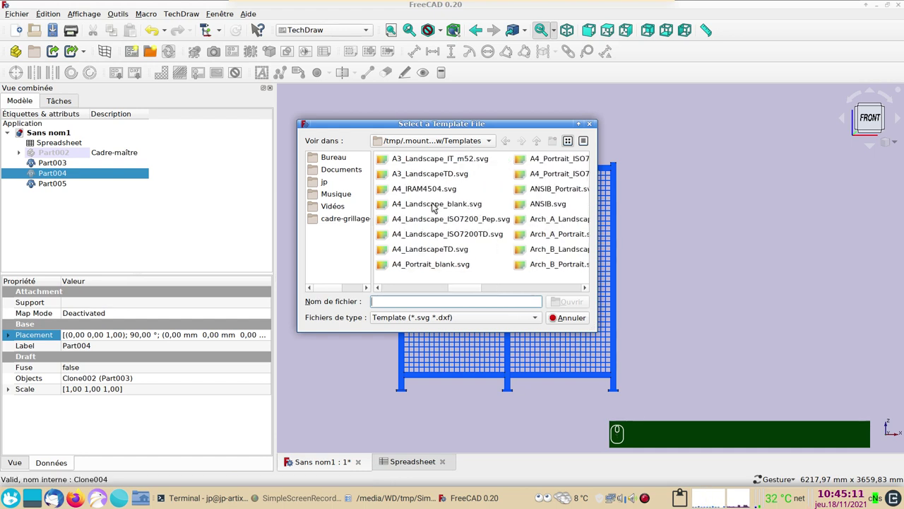
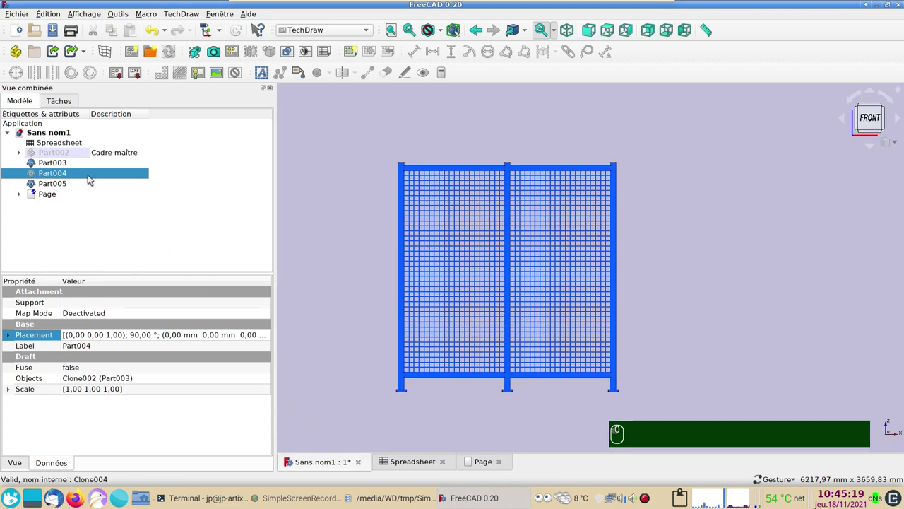
pyautogui.moveTo(64, 184); pyautogui.dragTo(625, 228)
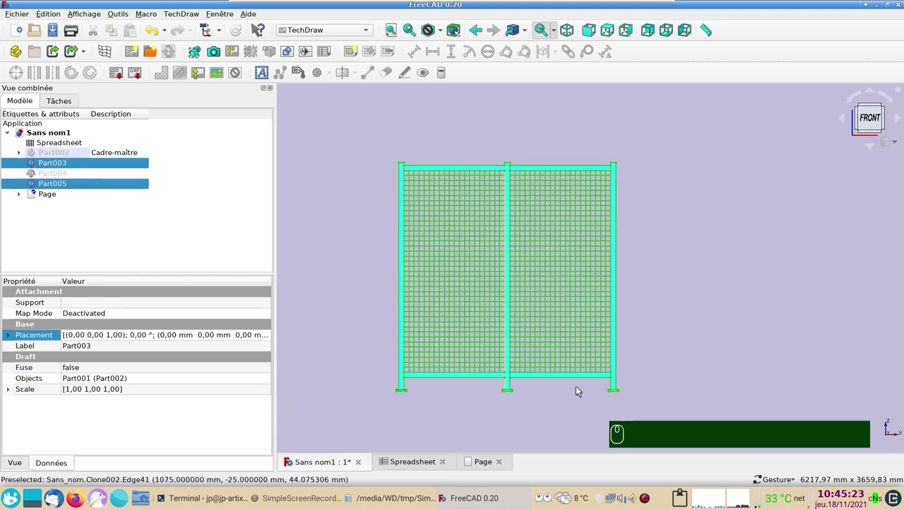
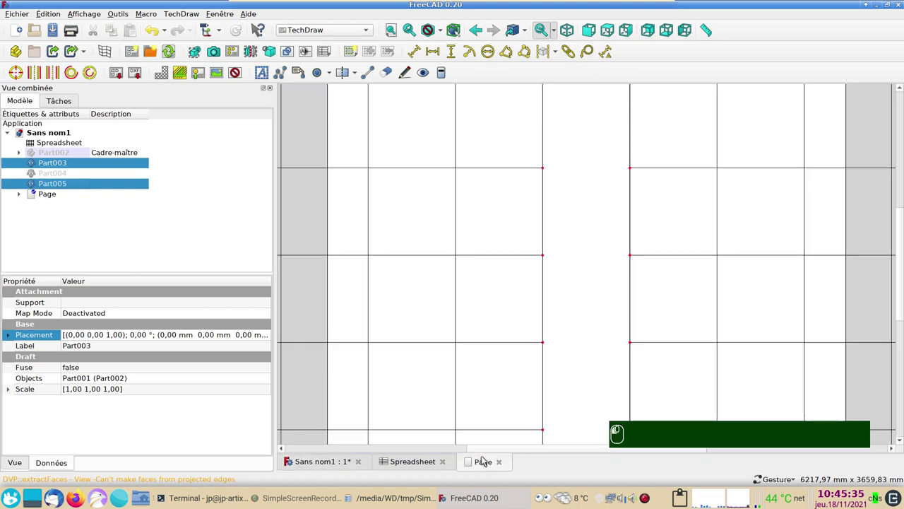
# Insert a front view of the fence on the page and set its scale to 0,08
pyautogui.scroll(-3)
pyautogui.scroll(3)
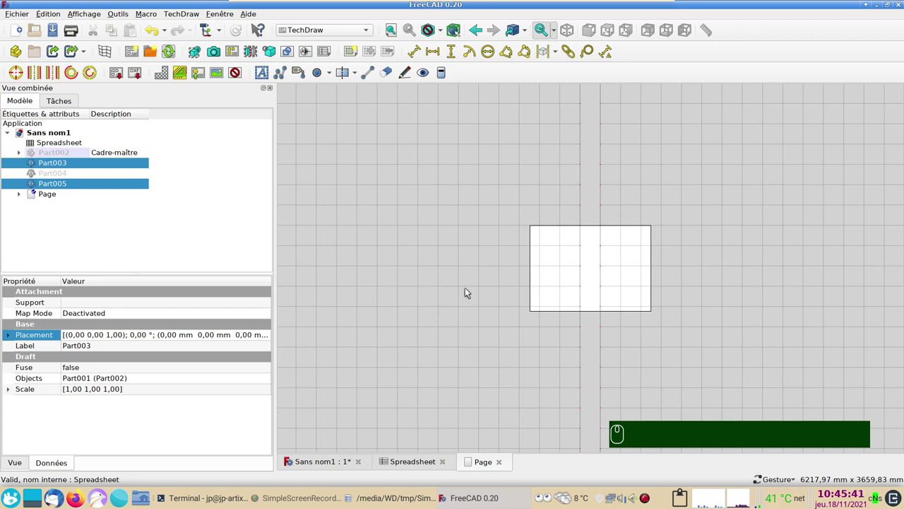
pyautogui.moveTo(467, 288); pyautogui.dragTo(57, 217)
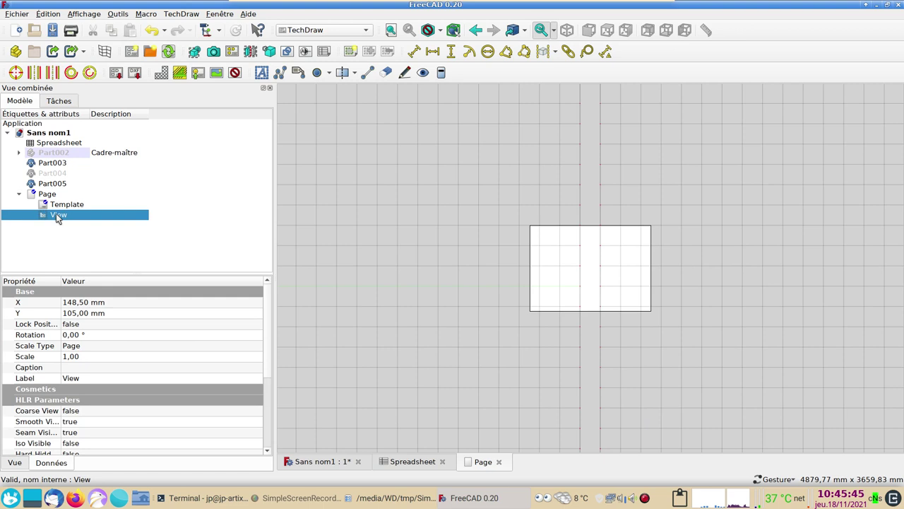
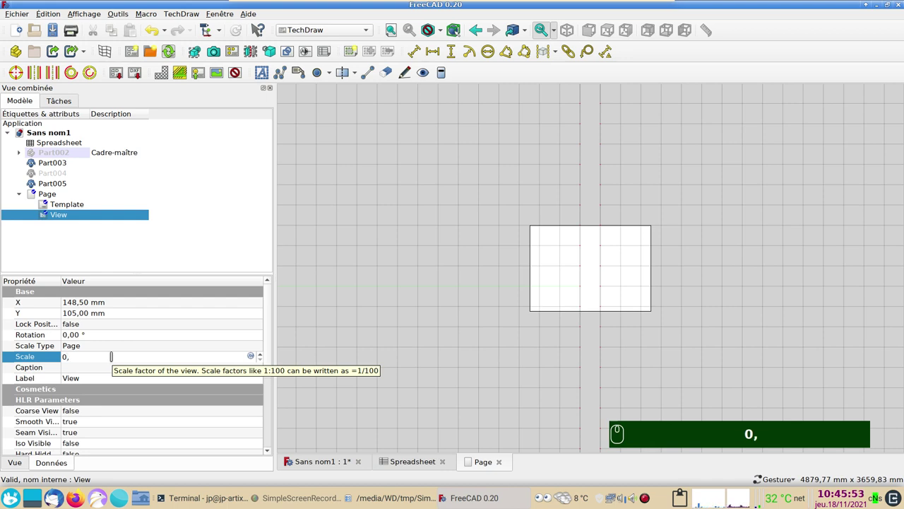
pyautogui.write('0')
pyautogui.write('8')
pyautogui.press('Return')
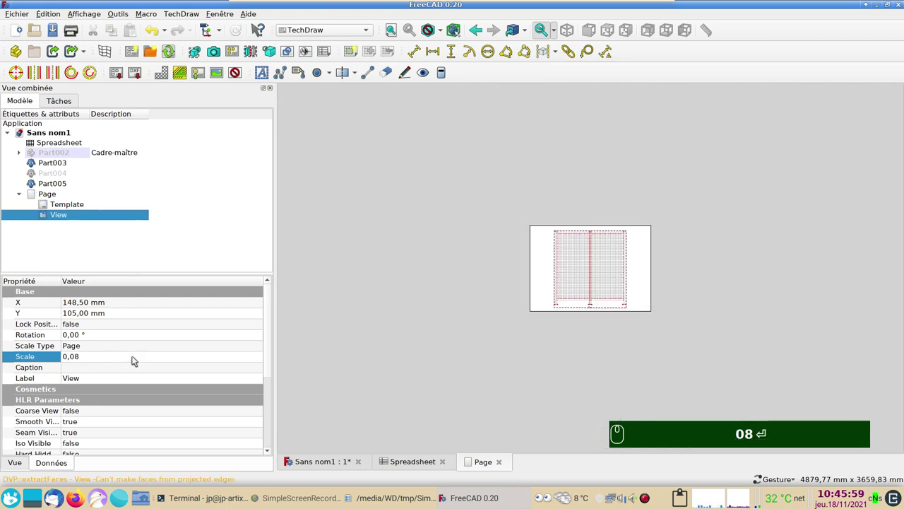
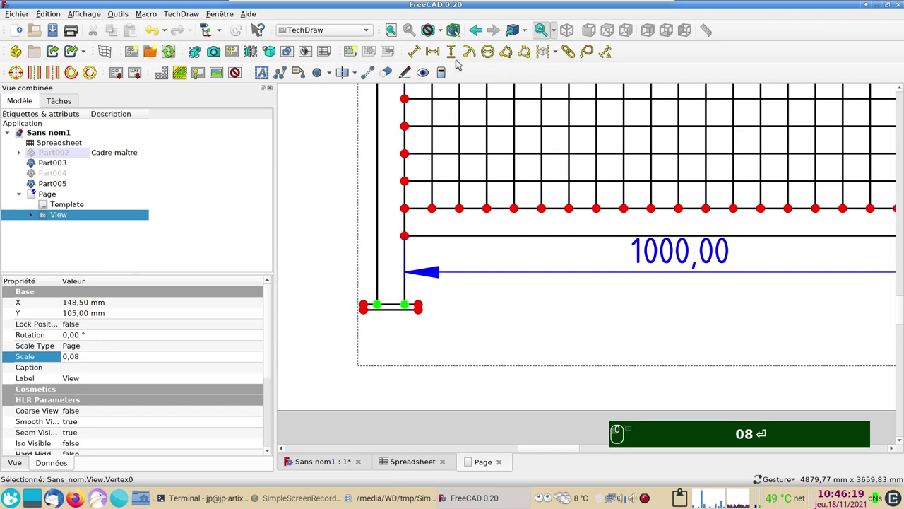
# Add the 50,00, 2250,00 and 2000,00 dimensions to the fence view and pan to check them
pyautogui.moveTo(436, 53); pyautogui.dragTo(612, 335)
pyautogui.write('08 ⏎')
pyautogui.scroll(-3)
pyautogui.moveTo(417, 256); pyautogui.dragTo(562, 300)
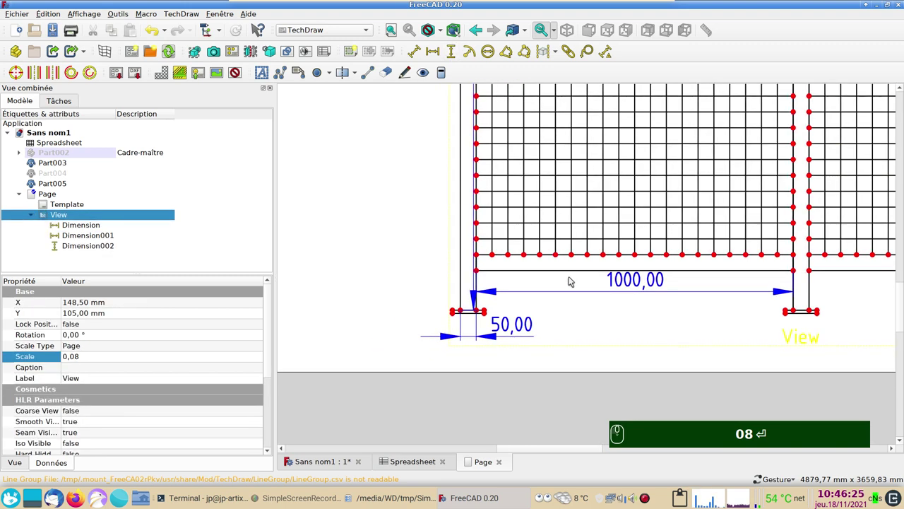
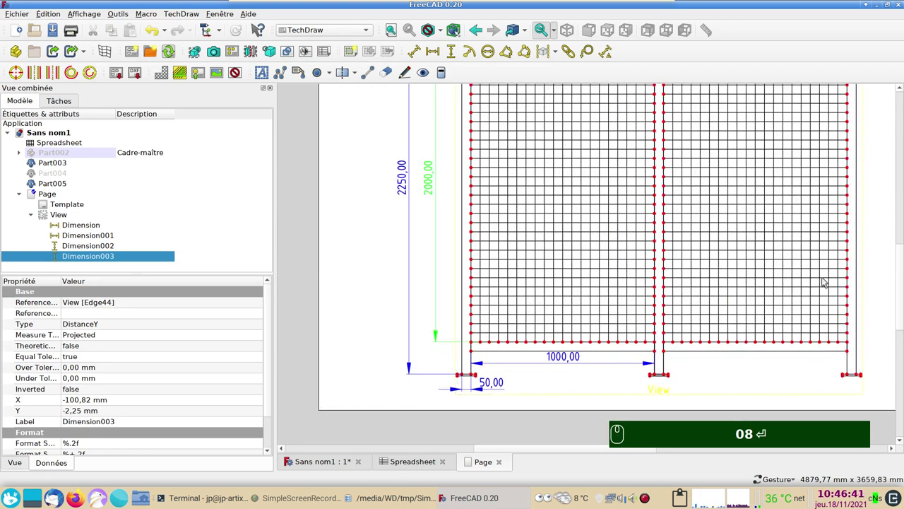
pyautogui.moveTo(878, 275); pyautogui.dragTo(759, 398)
pyautogui.moveTo(759, 398); pyautogui.dragTo(826, 367)
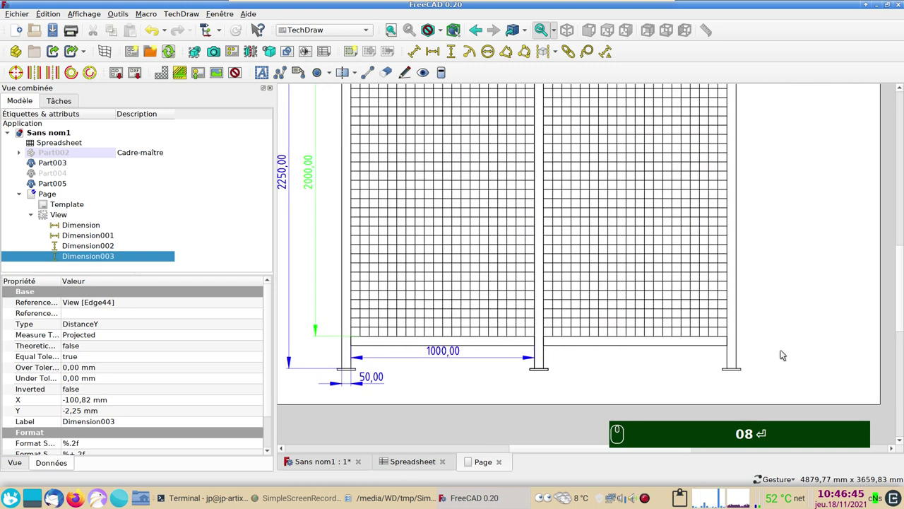
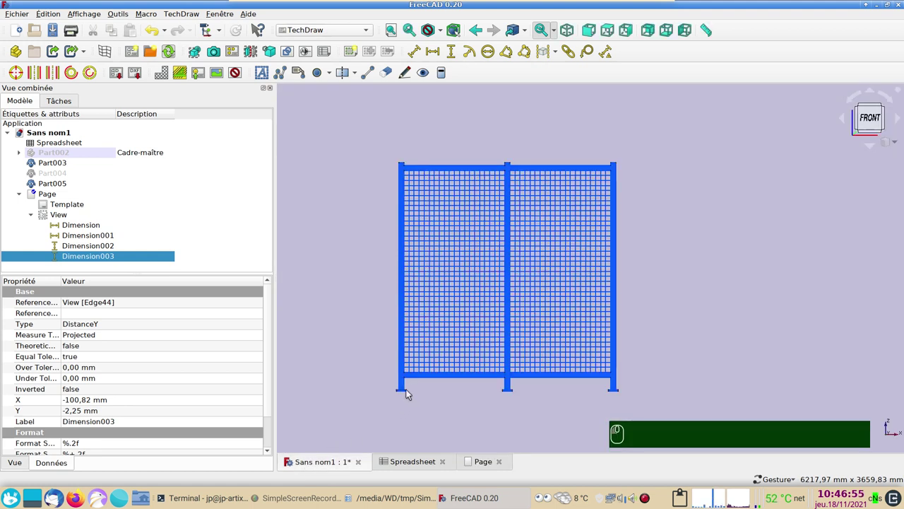
# View the model from above and expand the Cadre-maître part's contents
pyautogui.press('2')
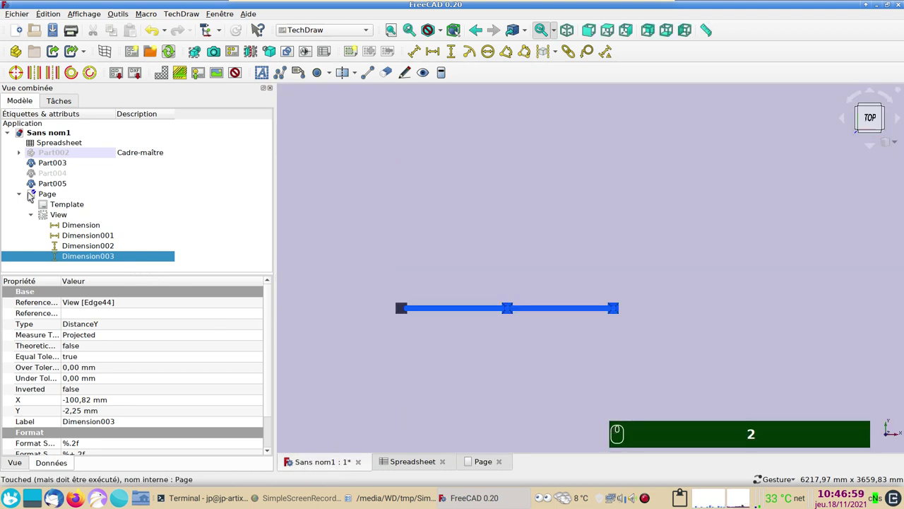
pyautogui.moveTo(36, 186); pyautogui.dragTo(41, 202)
pyautogui.press('space')
pyautogui.press('space')
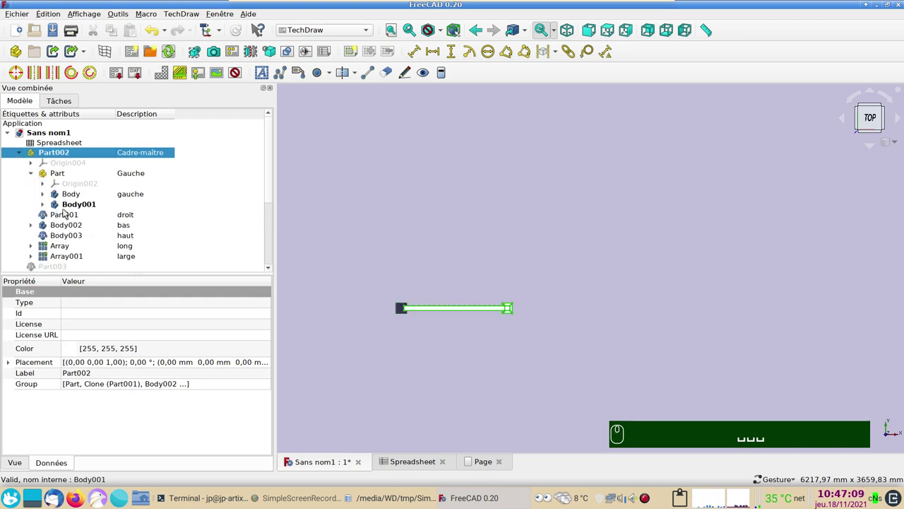
# Give Body001 the description 'talon'
pyautogui.moveTo(68, 211); pyautogui.dragTo(137, 208)
pyautogui.press('F2')
pyautogui.write('talon')
pyautogui.press('Return')
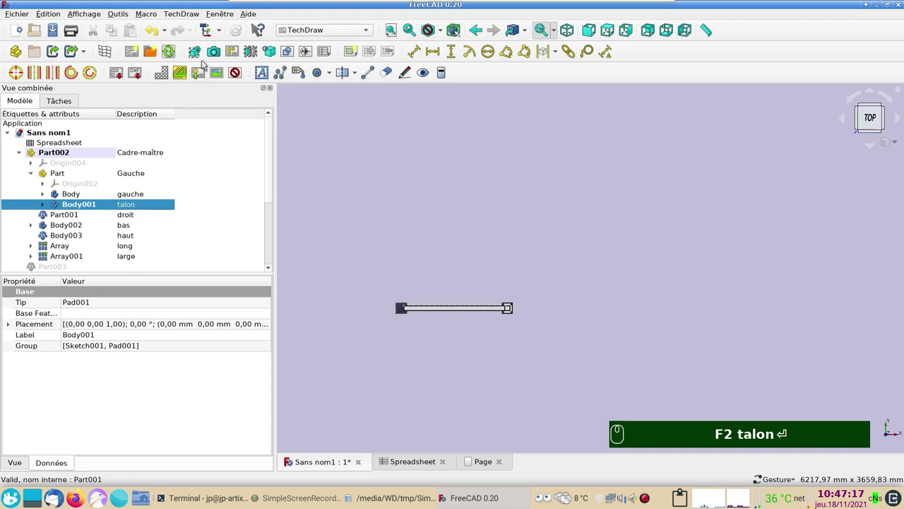
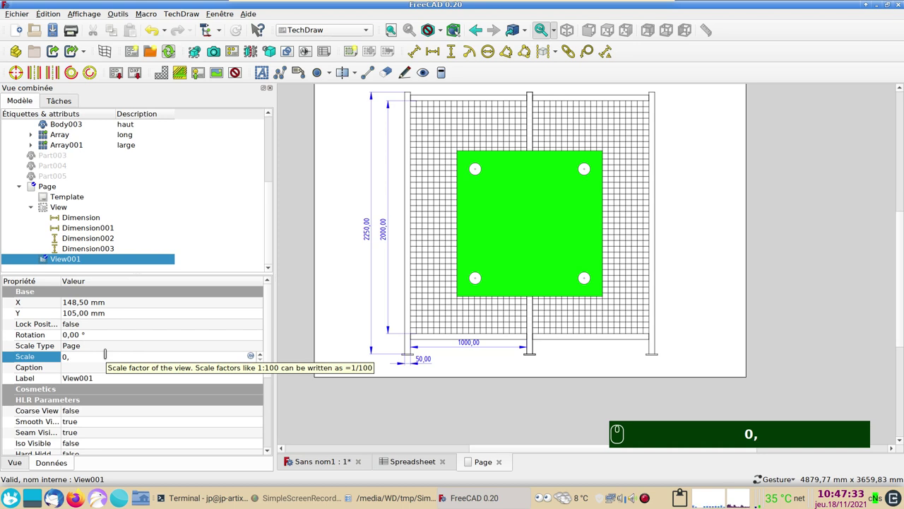
# Set the talon View001 scale to 0,30
pyautogui.write('3')
pyautogui.press('Return')
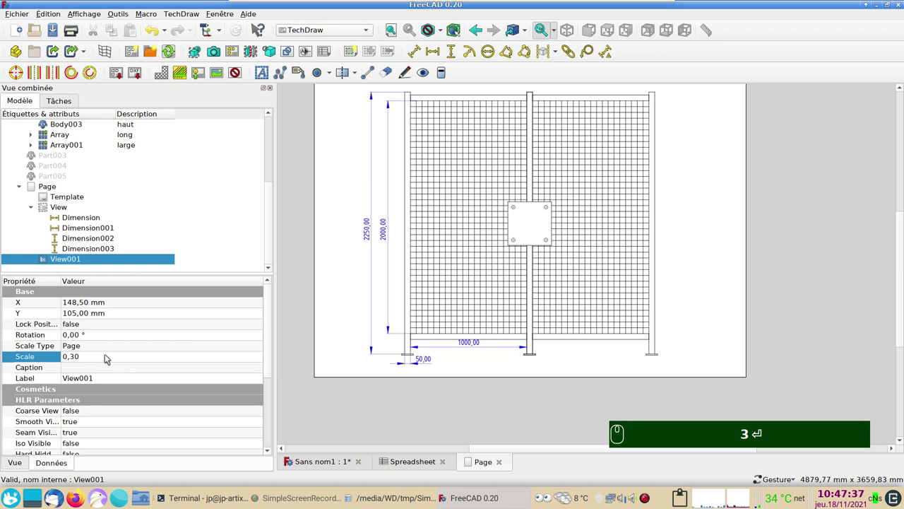
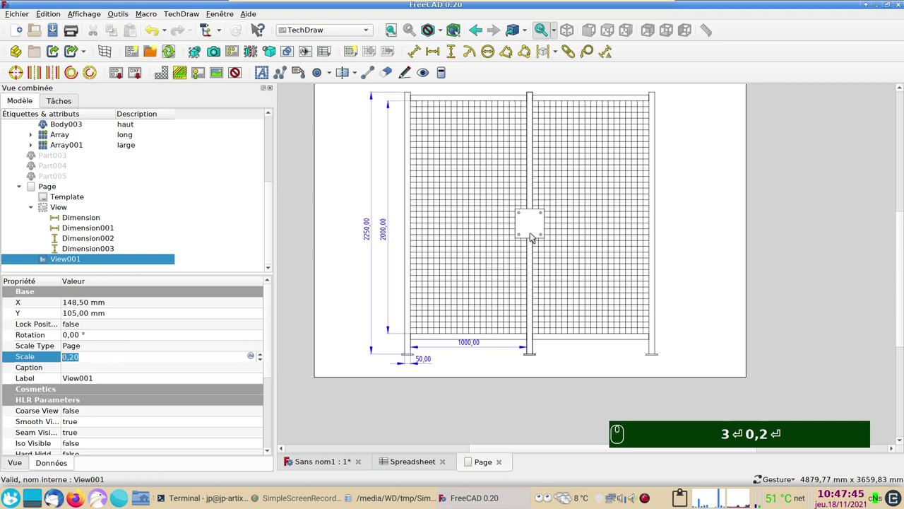
# Show view frames and move the talon view to the page's lower right beside the fence foot
pyautogui.moveTo(535, 234); pyautogui.dragTo(361, 91)
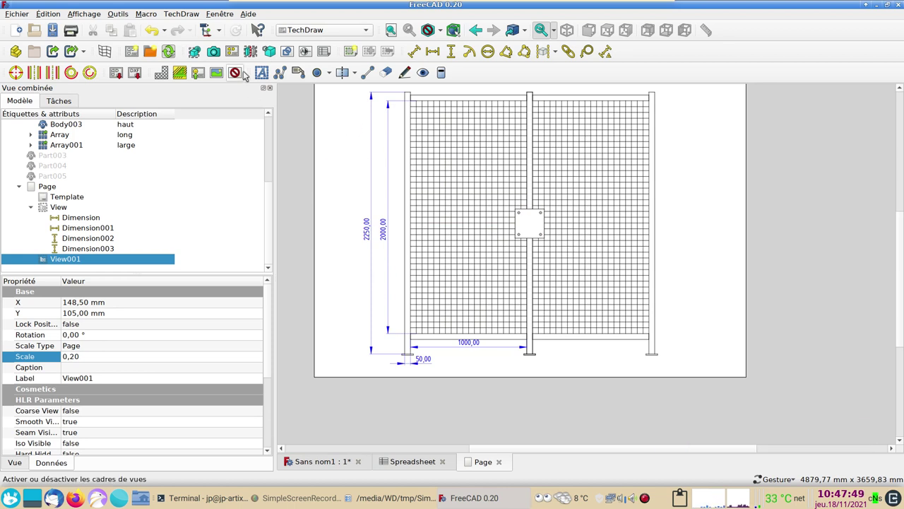
pyautogui.moveTo(240, 72); pyautogui.dragTo(793, 344)
pyautogui.scroll(3)
pyautogui.scroll(3)
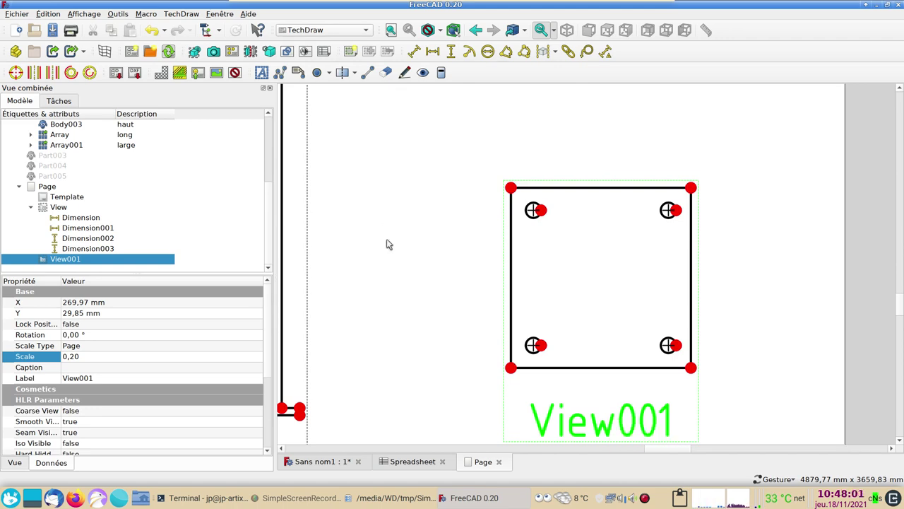
pyautogui.moveTo(383, 237); pyautogui.dragTo(431, 261)
pyautogui.scroll(3)
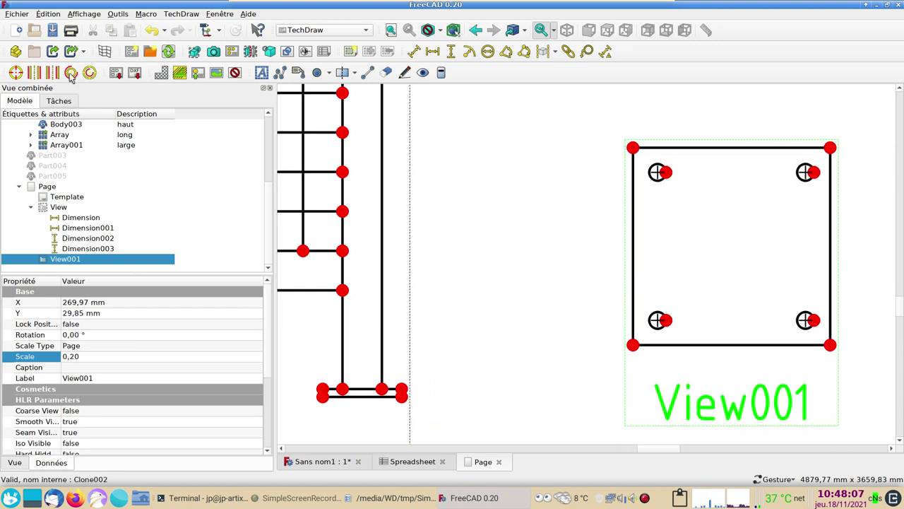
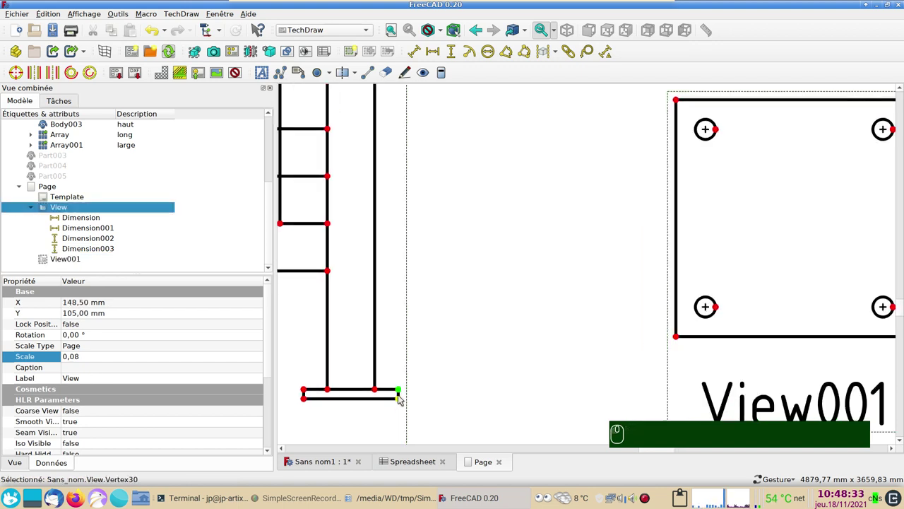
# Pick two corner vertices of the fence foot for a fifth dimension
pyautogui.press('⌨')
pyautogui.click(403, 397)
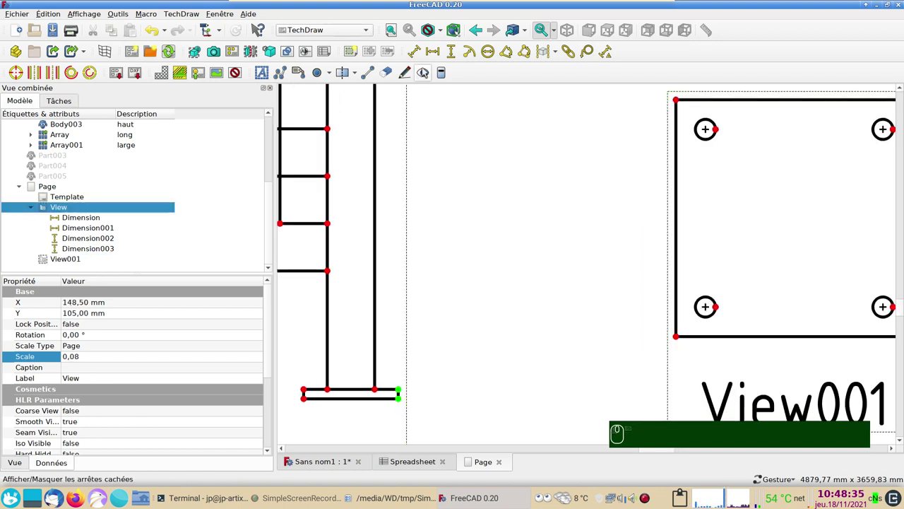
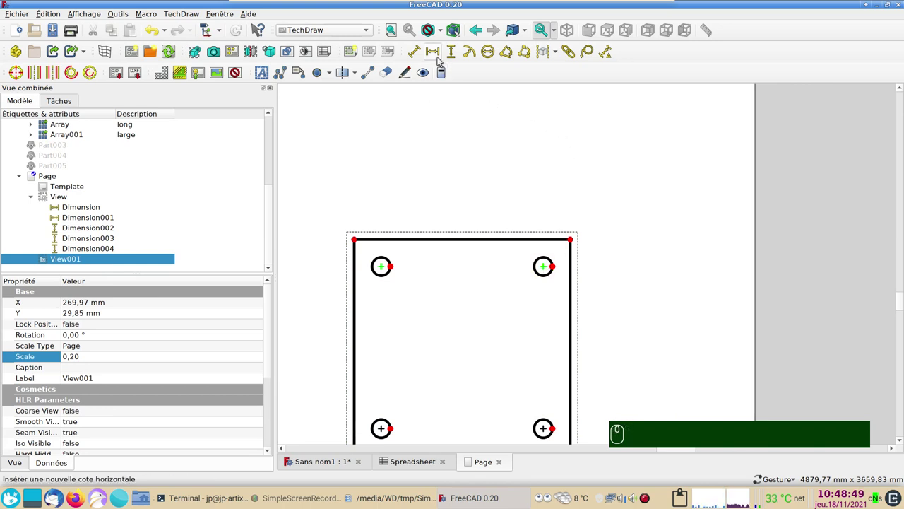
# Add the 75,00 horizontal hole-spacing dimension between the two hole centres, placed above the plate
pyautogui.moveTo(440, 57); pyautogui.dragTo(357, 257)
pyautogui.click(359, 241)
pyautogui.click(576, 241)
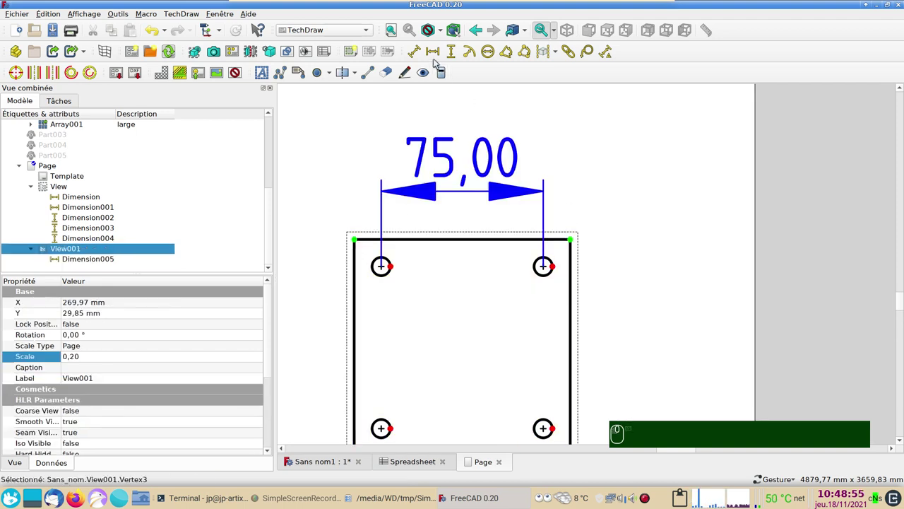
pyautogui.moveTo(433, 56); pyautogui.dragTo(443, 188)
pyautogui.scroll(-3)
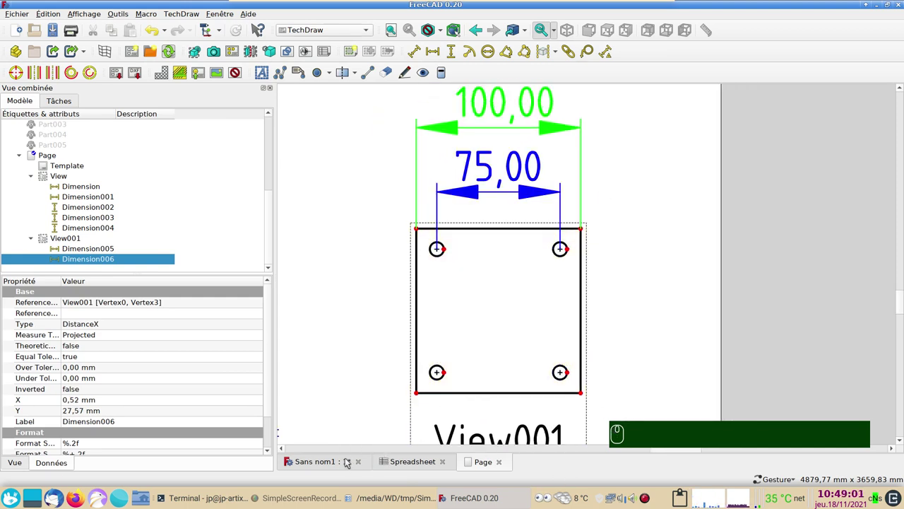
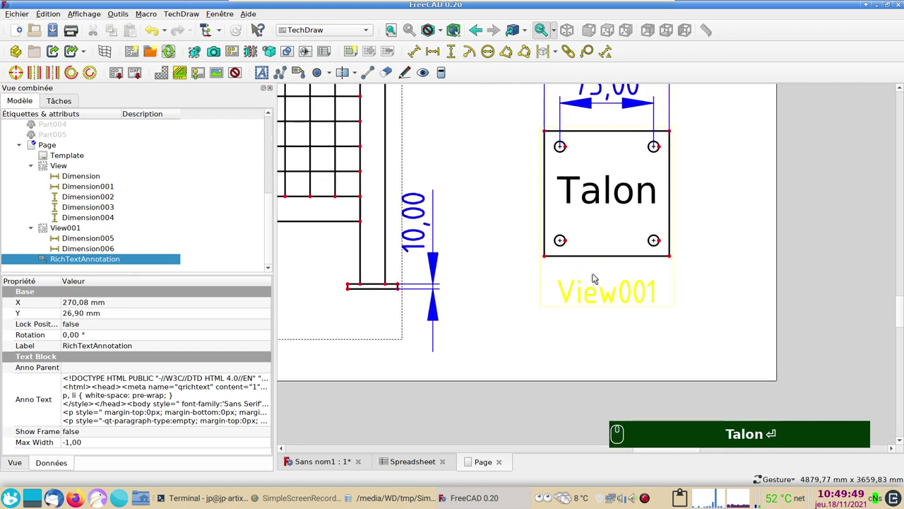
# Move the Talon text onto the plate view and start a new leader line on the base view
pyautogui.moveTo(602, 293); pyautogui.dragTo(464, 301)
pyautogui.scroll(-3)
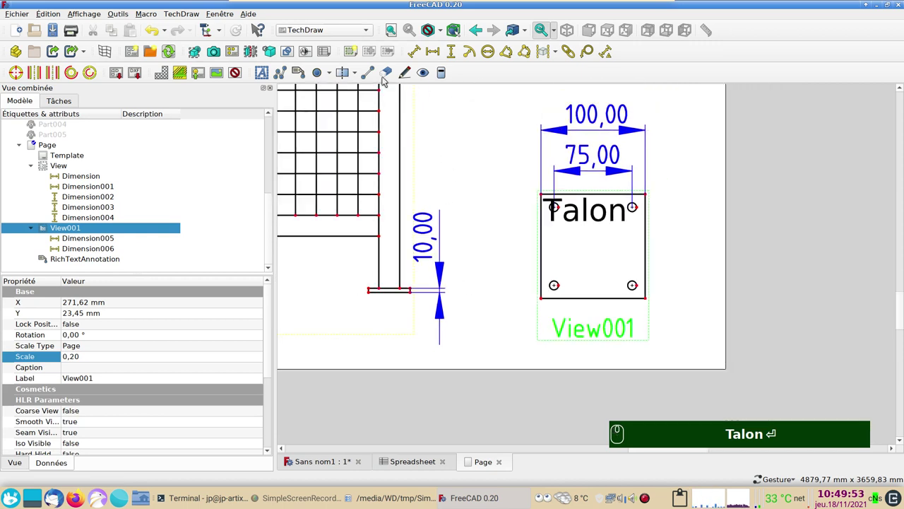
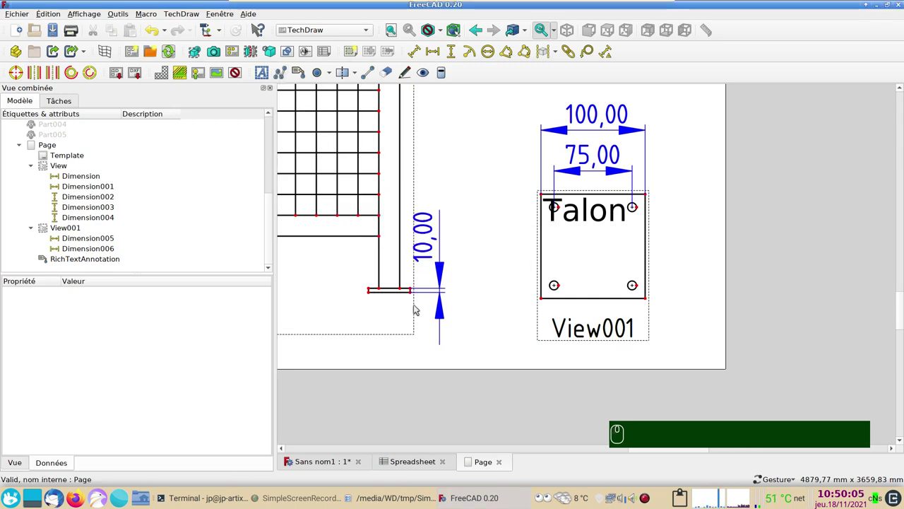
pyautogui.moveTo(417, 309); pyautogui.dragTo(290, 272)
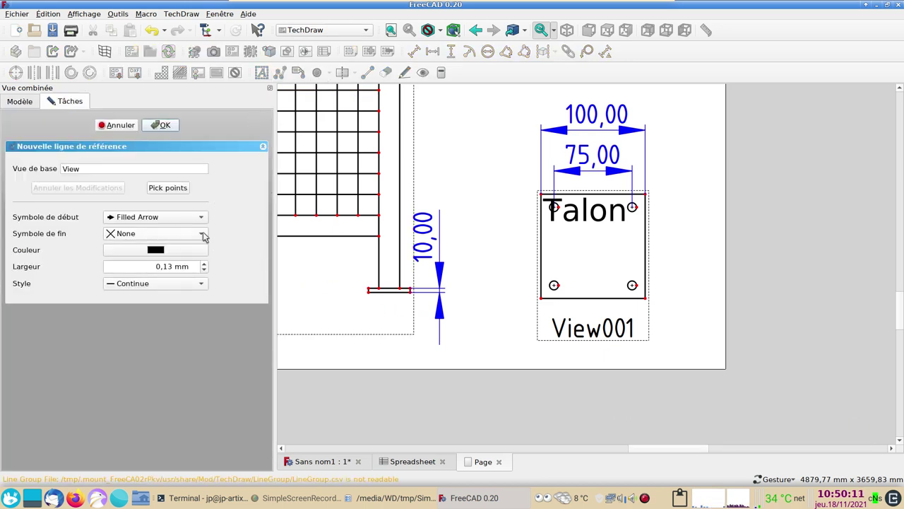
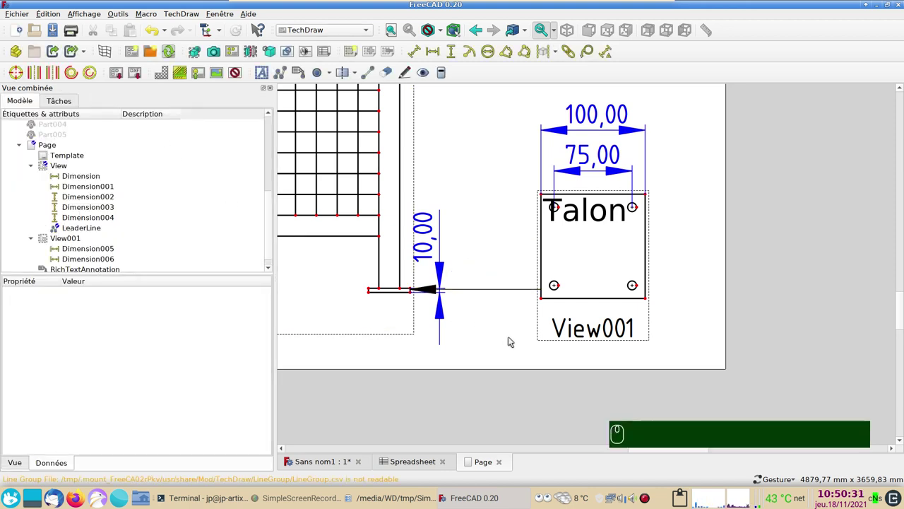
# Route the leader line from the fence foot toward the Talon detail view
pyautogui.scroll(-3)
pyautogui.click(95, 216)
pyautogui.moveTo(95, 216); pyautogui.dragTo(417, 296)
pyautogui.moveTo(417, 297); pyautogui.dragTo(486, 338)
pyautogui.scroll(-3)
pyautogui.moveTo(565, 238); pyautogui.dragTo(644, 306)
# Finish the leader line path, confirm it and return to the 3D model
pyautogui.scroll(-3)
pyautogui.scroll(-3)
pyautogui.moveTo(504, 205); pyautogui.dragTo(488, 184)
pyautogui.scroll(-3)
pyautogui.moveTo(490, 185); pyautogui.dragTo(322, 462)
pyautogui.moveTo(322, 462); pyautogui.dragTo(439, 361)
pyautogui.press('0')
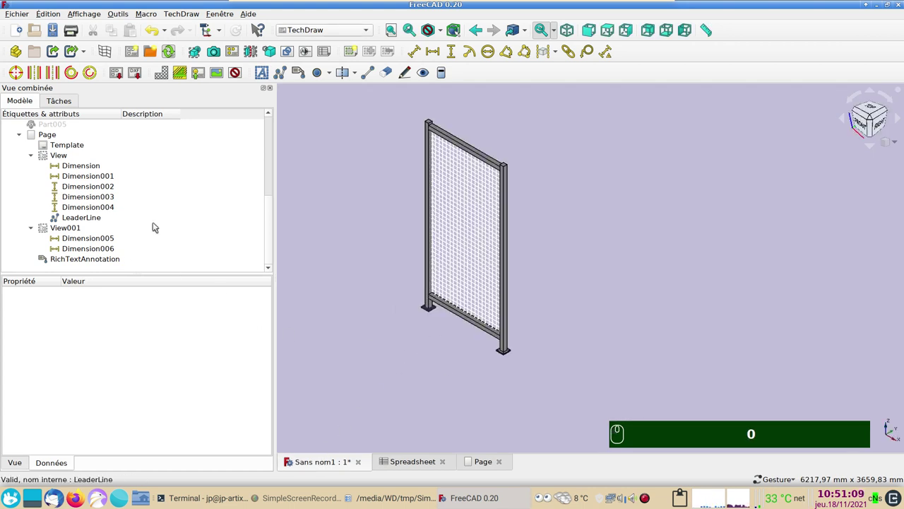
# Orbit the fence to isometric and select Body001, the talon foot plate
pyautogui.moveTo(273, 230); pyautogui.dragTo(95, 210)
pyautogui.moveTo(92, 206); pyautogui.dragTo(456, 328)
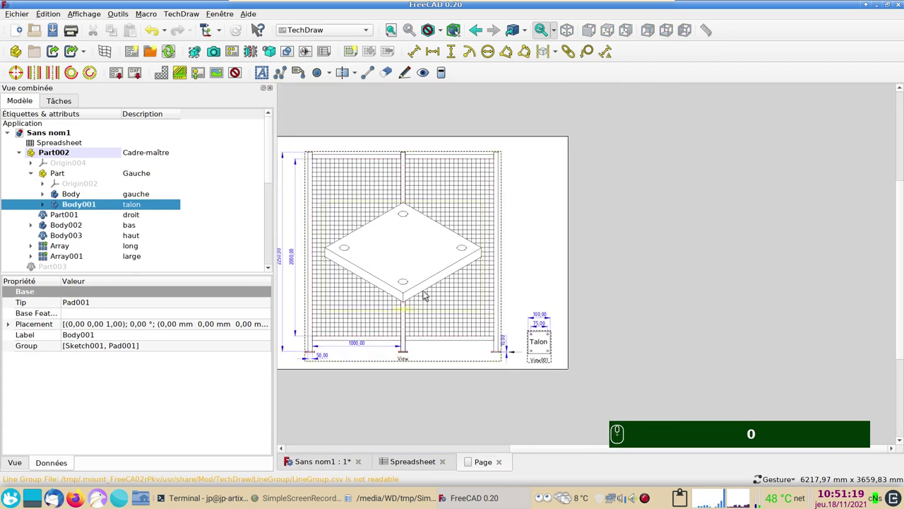
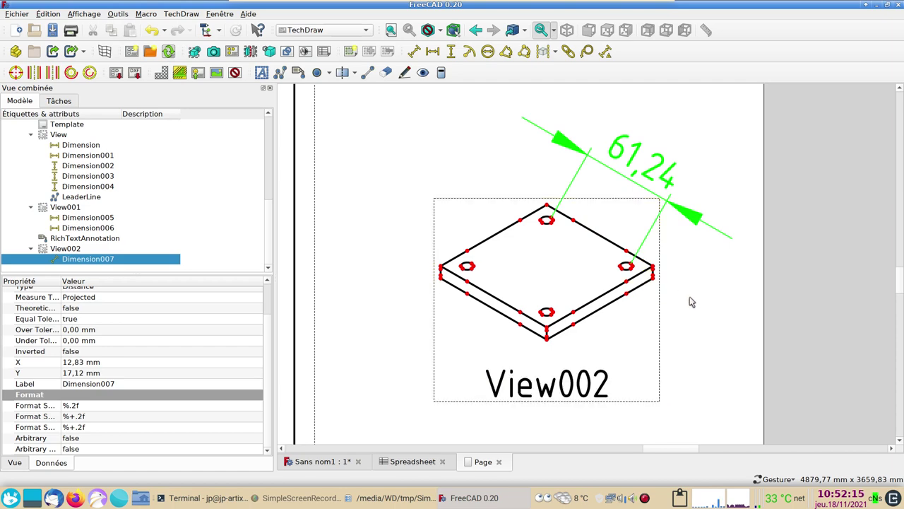
# Place the 61,24 hole-spacing dimension beside the isometric talon plate
pyautogui.moveTo(704, 302); pyautogui.dragTo(677, 328)
pyautogui.scroll(3)
pyautogui.scroll(3)
pyautogui.moveTo(656, 247); pyautogui.dragTo(663, 262)
pyautogui.scroll(3)
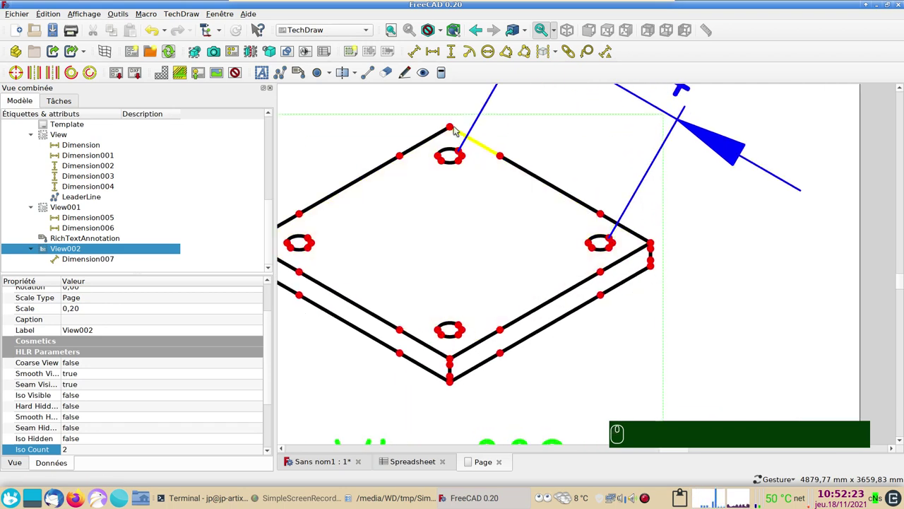
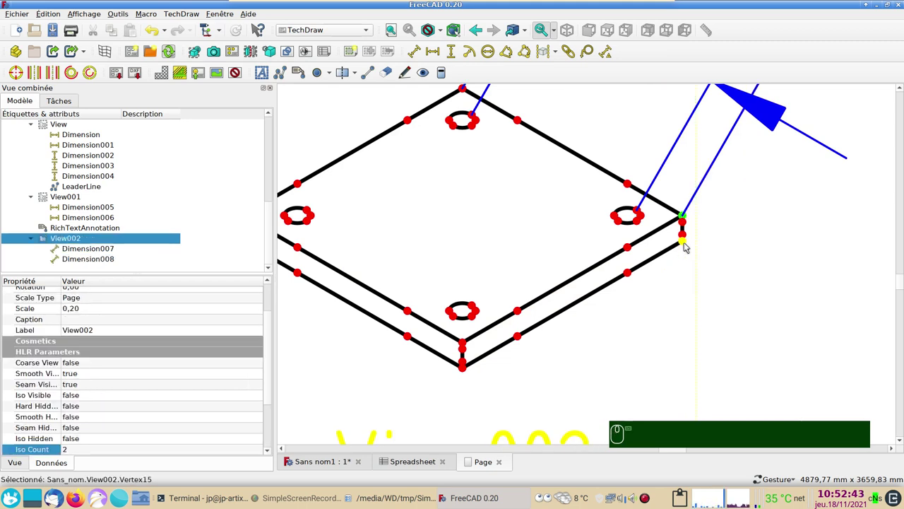
# Add the 8,16 plate thickness dimension between two stacked plate corners
pyautogui.moveTo(689, 244); pyautogui.dragTo(464, 76)
pyautogui.middleClick(463, 77)
pyautogui.moveTo(456, 53); pyautogui.dragTo(518, 258)
pyautogui.scroll(-3)
pyautogui.click(317, 462)
# Zoom onto the foot plate in 3D and select the two end vertices of its edge
pyautogui.scroll(3)
pyautogui.scroll(3)
pyautogui.scroll(3)
pyautogui.moveTo(271, 238); pyautogui.dragTo(502, 302)
pyautogui.scroll(3)
pyautogui.moveTo(518, 272); pyautogui.dragTo(434, 33)
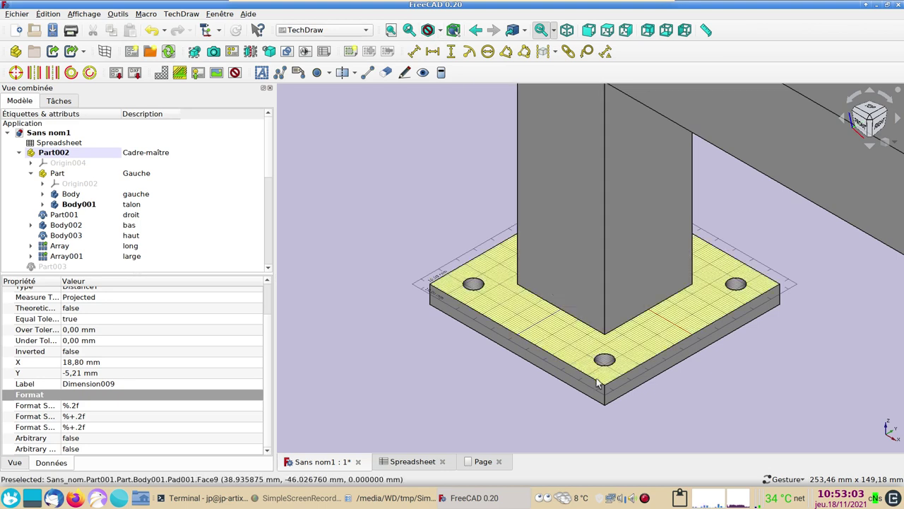
pyautogui.moveTo(609, 388); pyautogui.dragTo(612, 410)
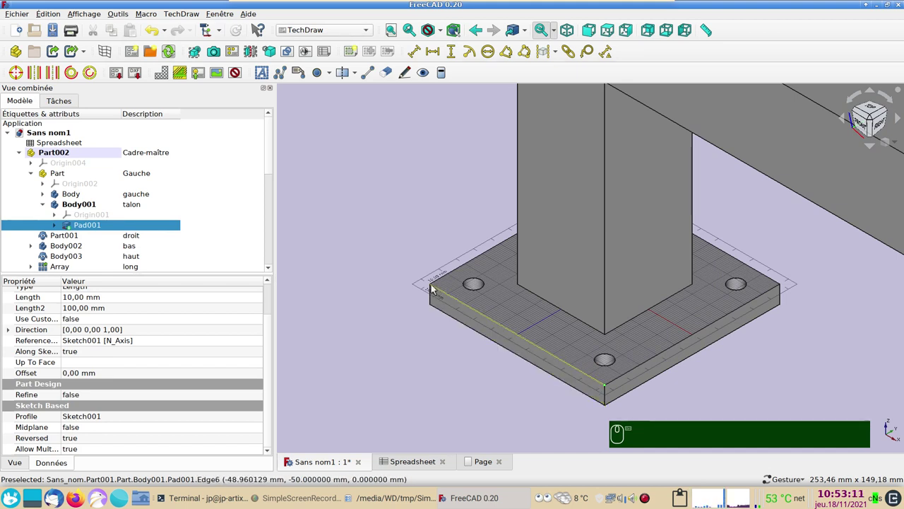
pyautogui.moveTo(434, 287); pyautogui.dragTo(496, 337)
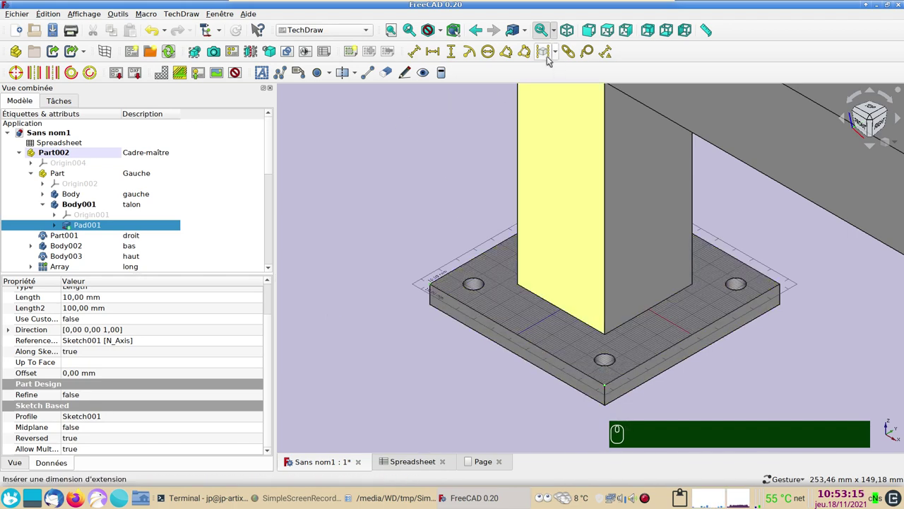
# Link Dimension008 to the selected Pad001 edge vertices so it reads 100,00
pyautogui.moveTo(573, 55); pyautogui.dragTo(76, 291)
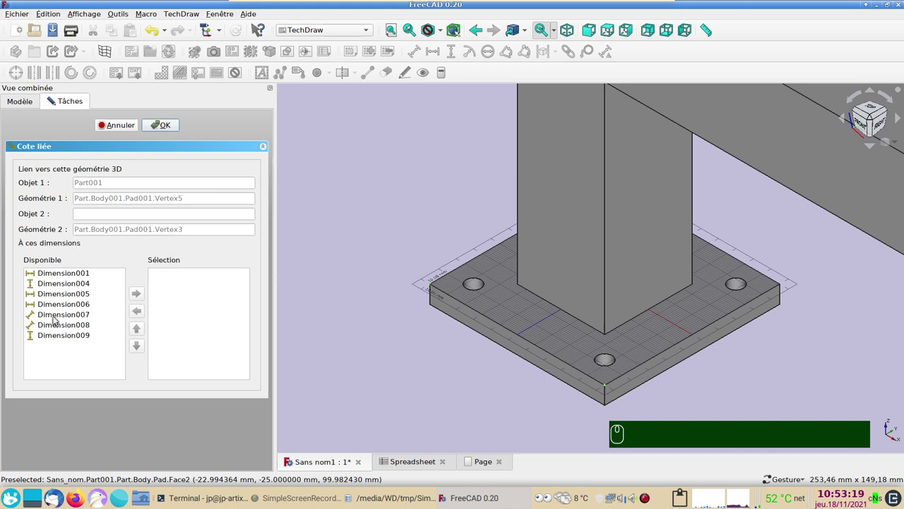
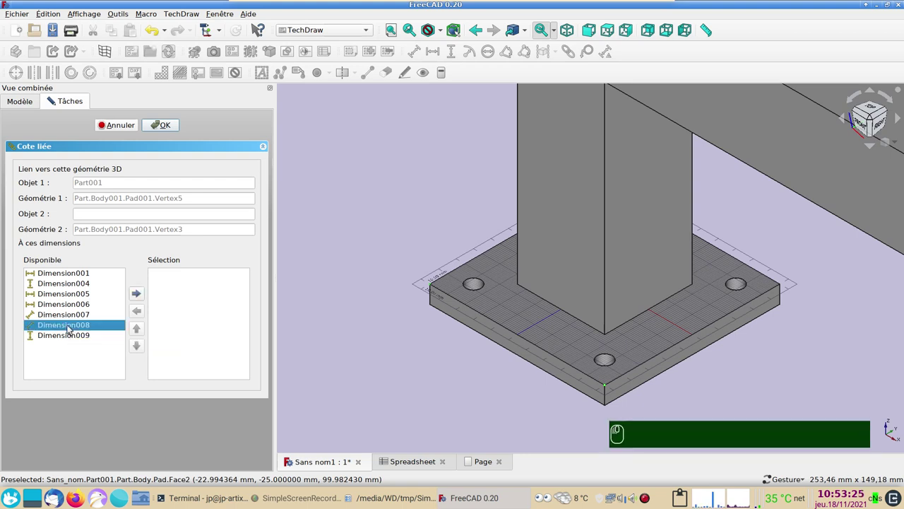
pyautogui.moveTo(135, 296); pyautogui.dragTo(519, 197)
pyautogui.middleClick(520, 197)
pyautogui.moveTo(478, 342); pyautogui.dragTo(358, 167)
pyautogui.middleClick(358, 168)
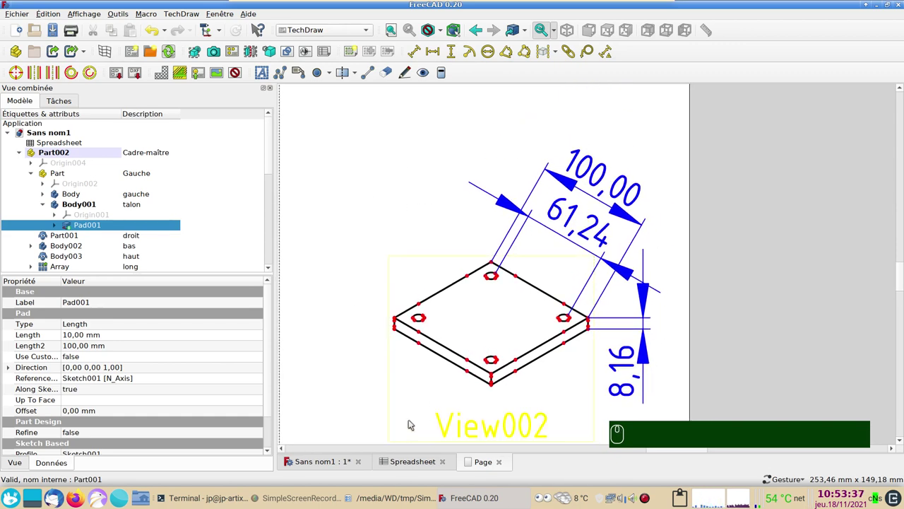
# Return to 3D, zoom onto the plate and select the edge of the first hole
pyautogui.click(326, 461)
pyautogui.scroll(3)
pyautogui.scroll(-3)
pyautogui.middleClick(429, 338)
pyautogui.scroll(3)
pyautogui.moveTo(368, 359); pyautogui.dragTo(502, 197)
pyautogui.moveTo(505, 196); pyautogui.dragTo(275, 128)
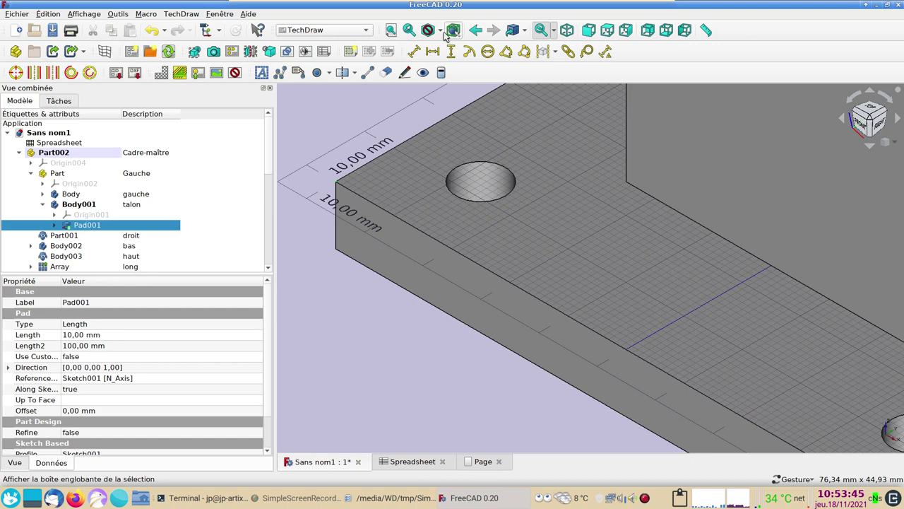
pyautogui.moveTo(446, 35); pyautogui.dragTo(511, 197)
pyautogui.moveTo(509, 198); pyautogui.dragTo(791, 375)
pyautogui.click(793, 373)
pyautogui.moveTo(797, 374); pyautogui.dragTo(470, 154)
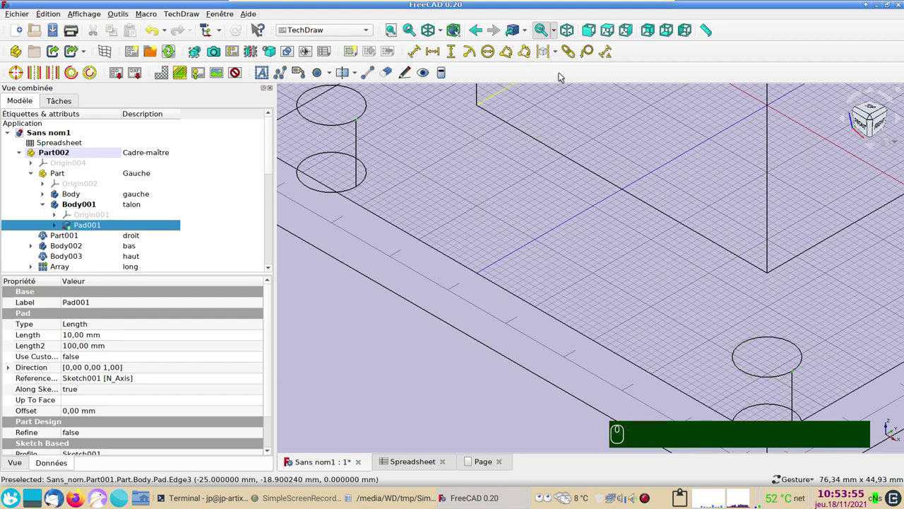
# Select the second hole's circle, link Dimension007 to both holes and recompute so it reads 75,00
pyautogui.moveTo(576, 54); pyautogui.dragTo(81, 319)
pyautogui.moveTo(81, 318); pyautogui.dragTo(301, 246)
pyautogui.moveTo(328, 463); pyautogui.dragTo(474, 326)
pyautogui.scroll(-3)
pyautogui.middleClick(481, 388)
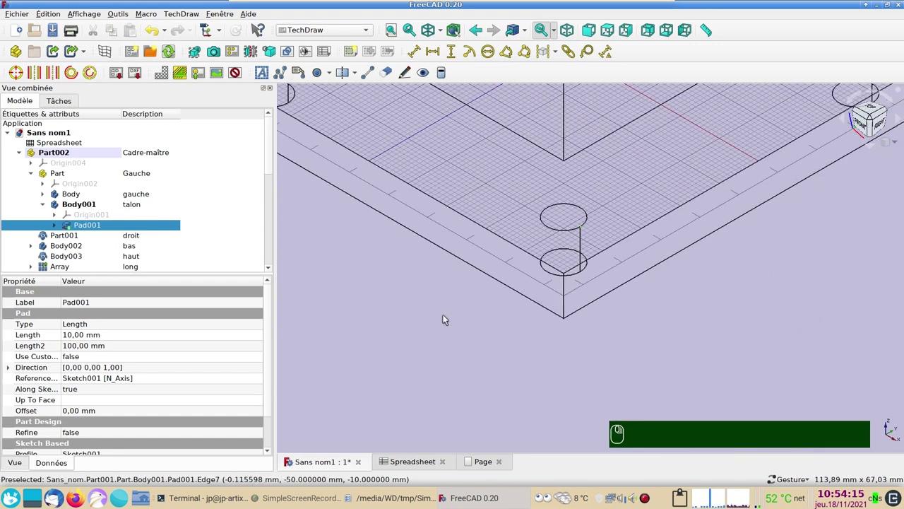
pyautogui.scroll(3)
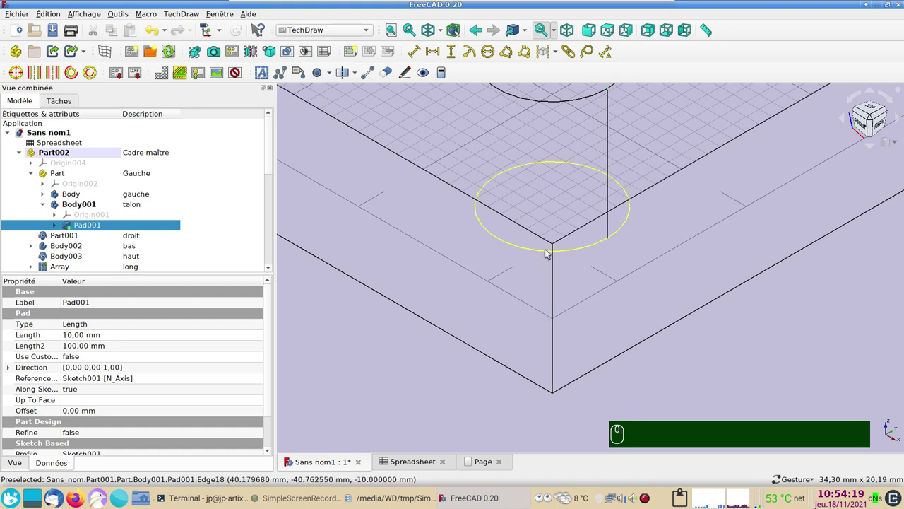
pyautogui.moveTo(556, 247); pyautogui.dragTo(530, 67)
pyautogui.moveTo(571, 53); pyautogui.dragTo(478, 464)
pyautogui.moveTo(478, 464); pyautogui.dragTo(398, 304)
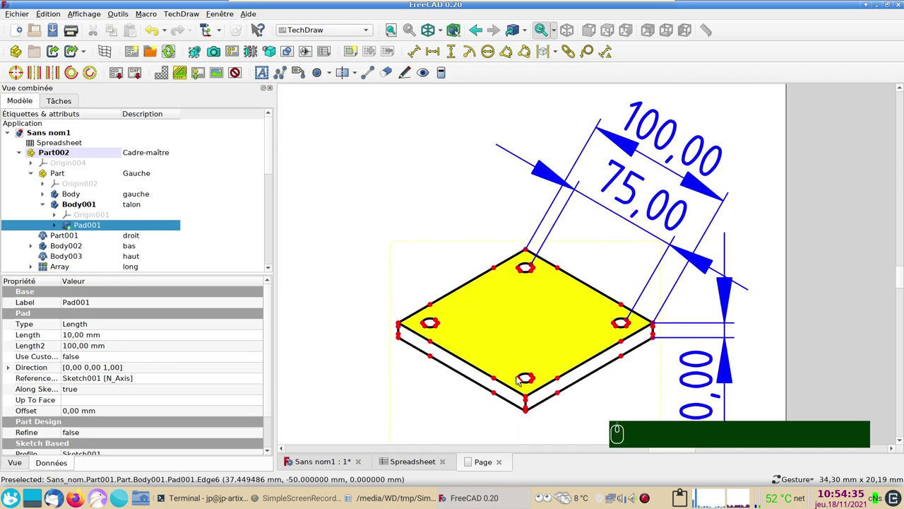
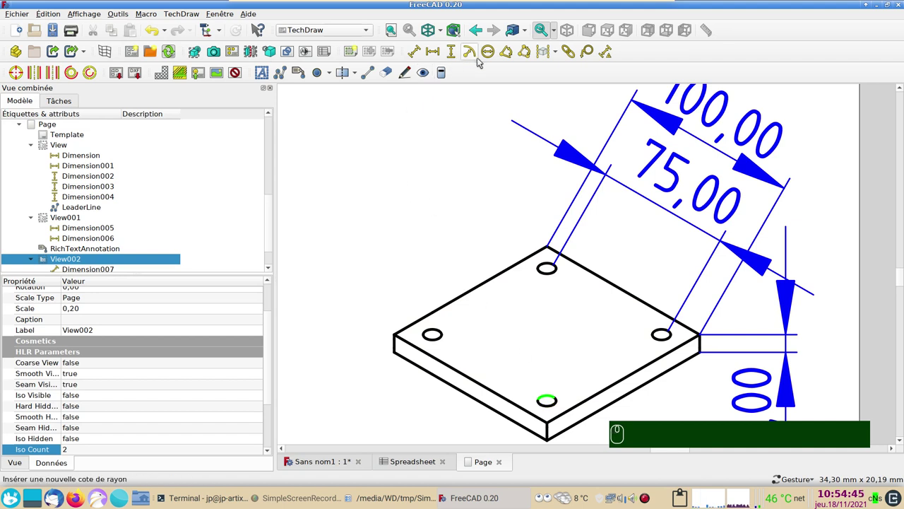
# Add a Ø8,50 diameter dimension to a hole in the isometric talon view
pyautogui.moveTo(488, 56); pyautogui.dragTo(553, 237)
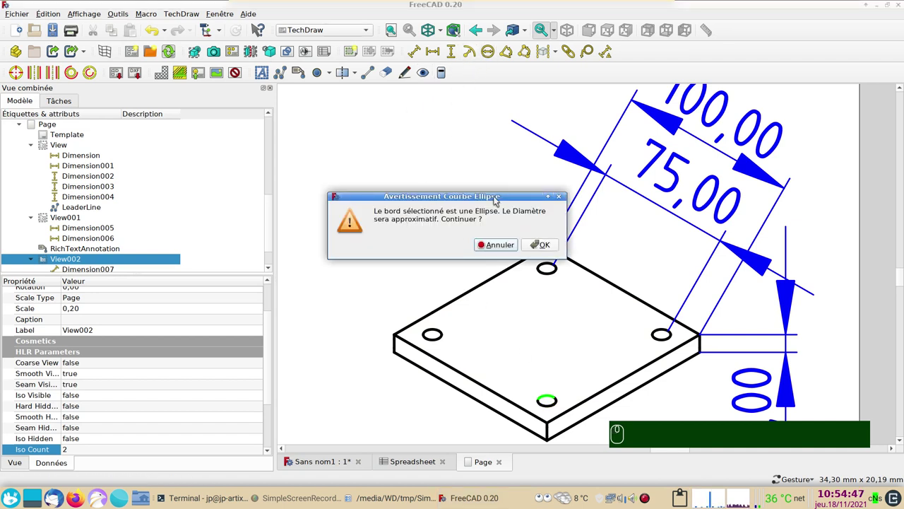
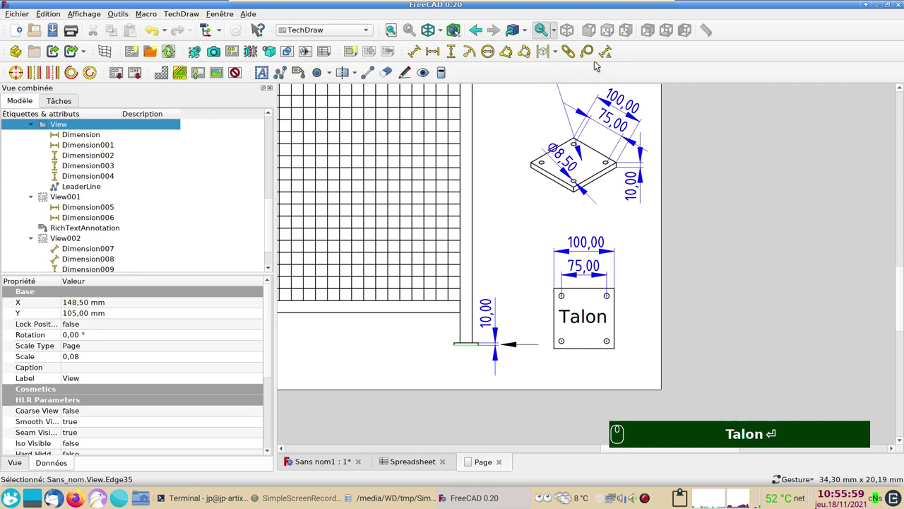
# Place a Talon balloon at the fence foot, then select the spreadsheet's Large value for editing
pyautogui.moveTo(592, 56); pyautogui.dragTo(110, 337)
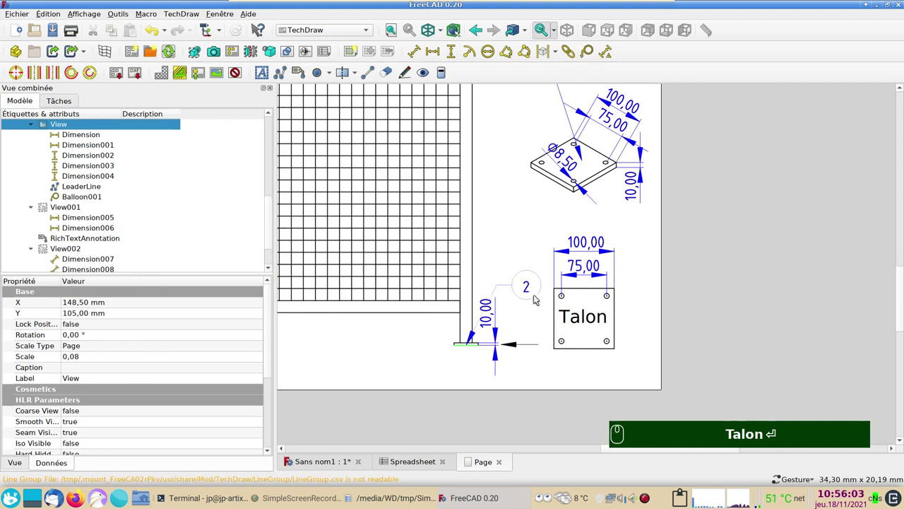
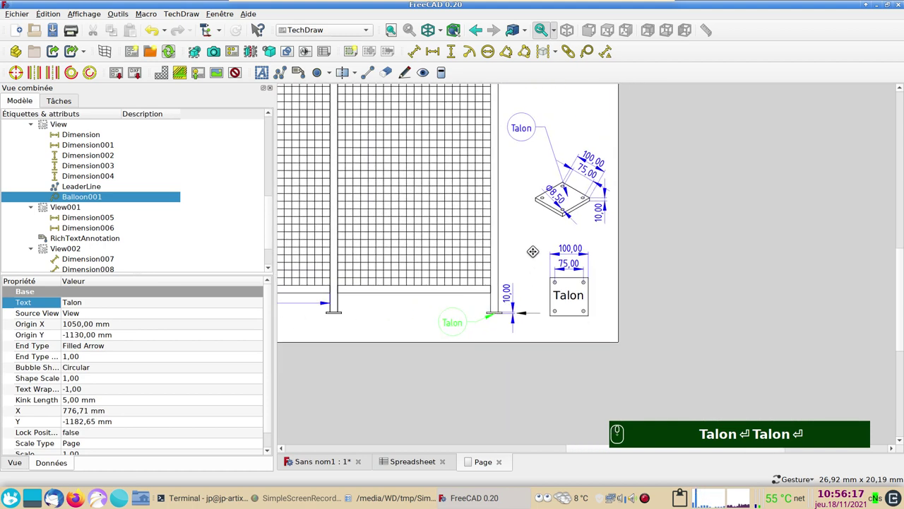
pyautogui.scroll(-3)
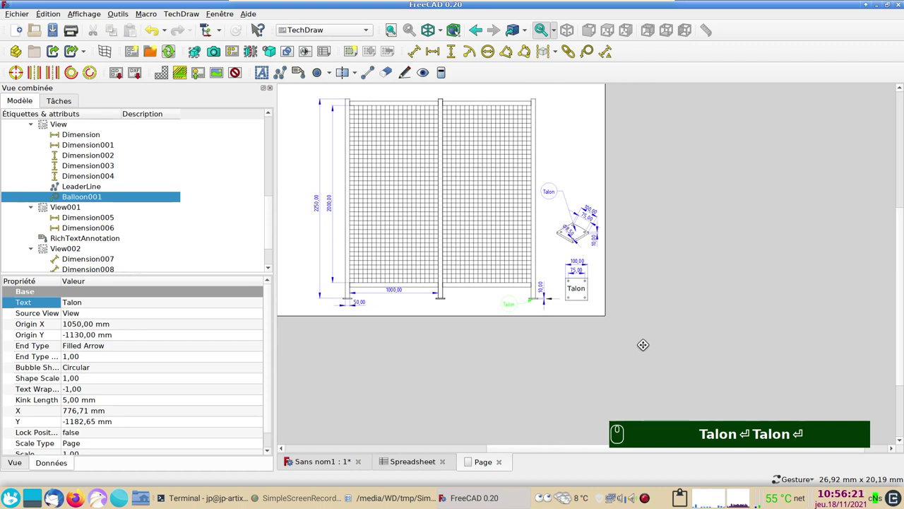
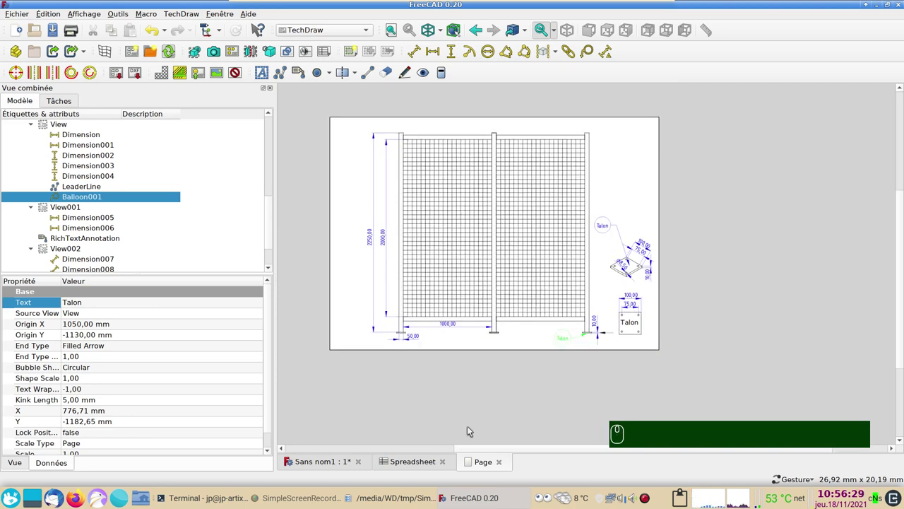
pyautogui.moveTo(407, 464); pyautogui.dragTo(396, 162)
pyautogui.moveTo(398, 164); pyautogui.dragTo(400, 167)
# Set the spreadsheet values Large to 500 and Long to 1500
pyautogui.write('500')
pyautogui.press('Return')
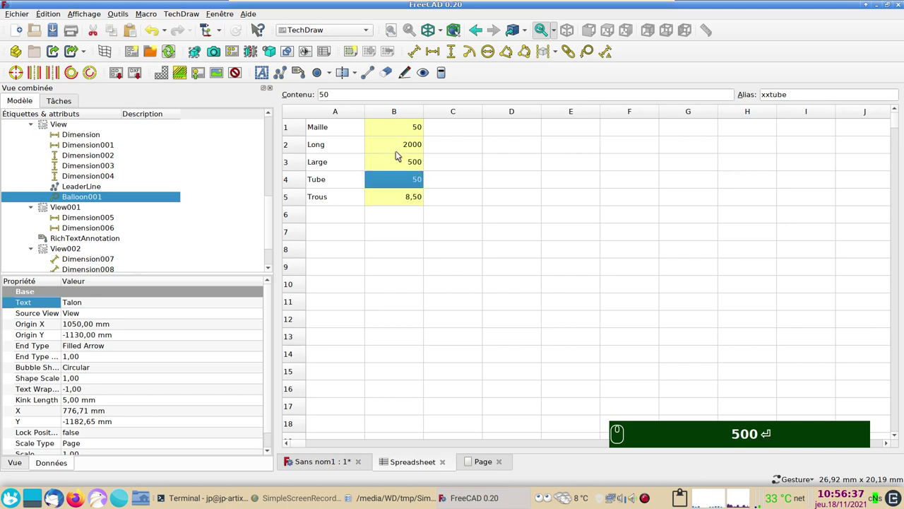
pyautogui.moveTo(392, 148); pyautogui.dragTo(391, 140)
pyautogui.write('500')
pyautogui.press('Return')
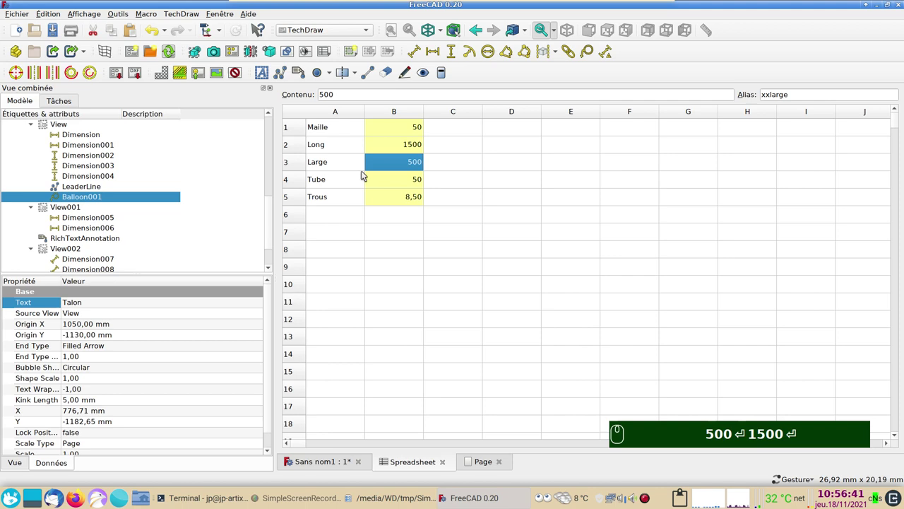
# In the 3D view, hide the Cadre-maître frame and select its first copy
pyautogui.click(326, 463)
pyautogui.scroll(-3)
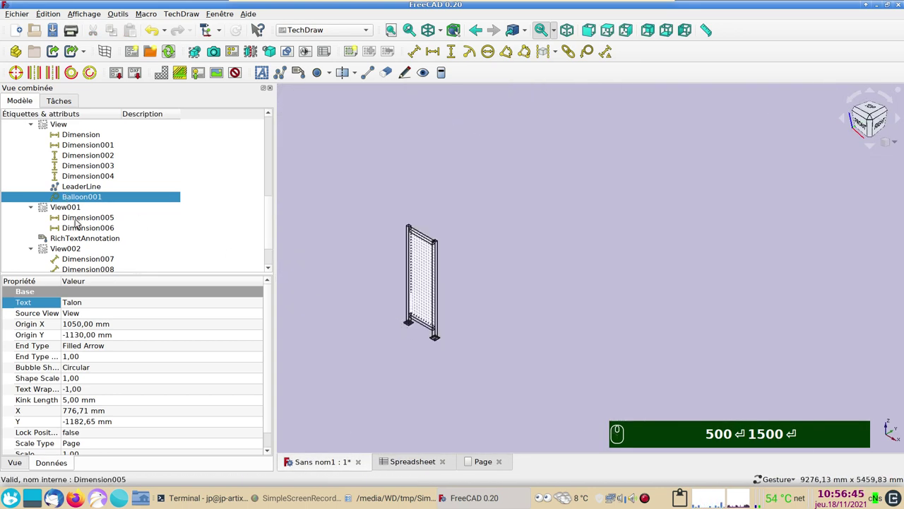
pyautogui.moveTo(271, 213); pyautogui.dragTo(64, 168)
pyautogui.click(59, 154)
pyautogui.press('space')
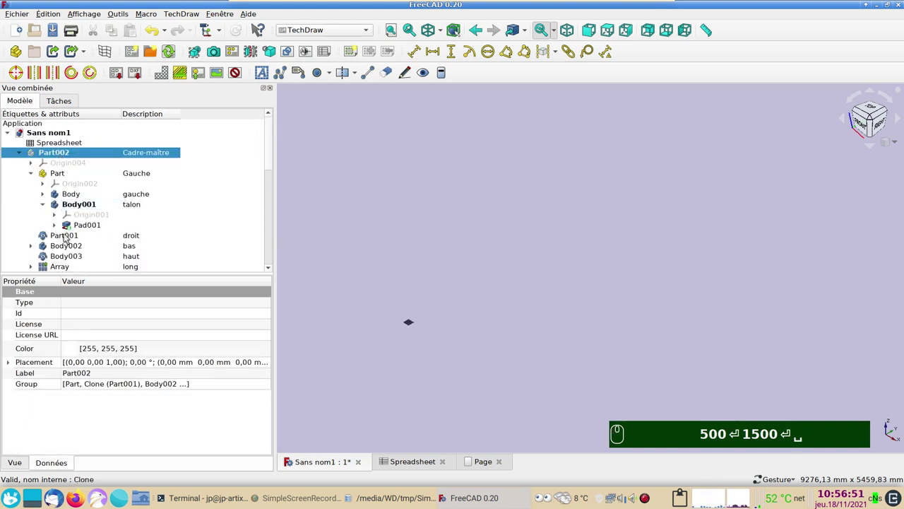
pyautogui.moveTo(24, 155); pyautogui.dragTo(65, 185)
pyautogui.press('⌨')
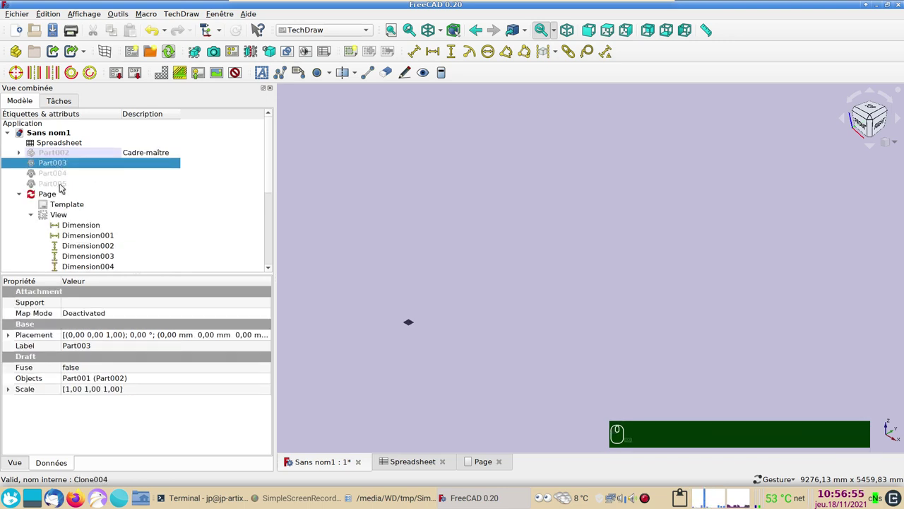
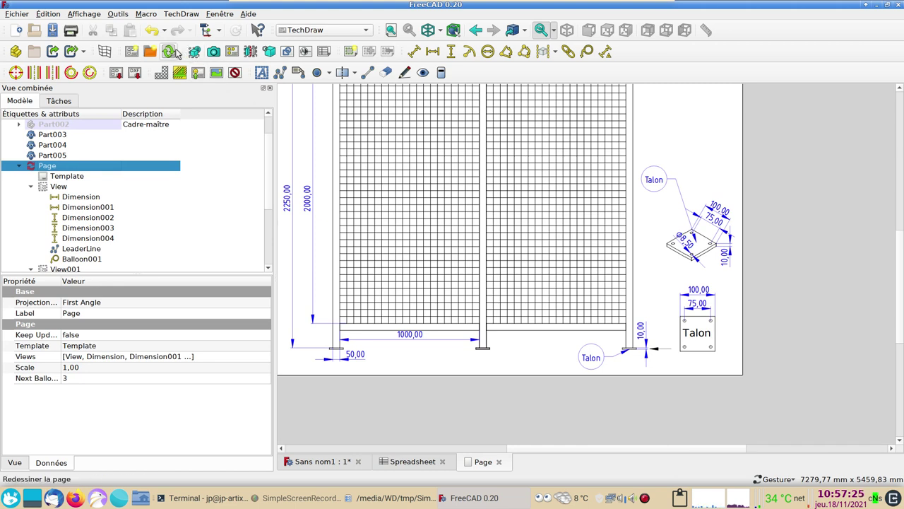
# Redraw the page so the fence reads 500,00, 1500,00 and 1750,00, zooming to check
pyautogui.moveTo(173, 50); pyautogui.dragTo(499, 318)
pyautogui.scroll(-3)
pyautogui.scroll(-3)
pyautogui.scroll(3)
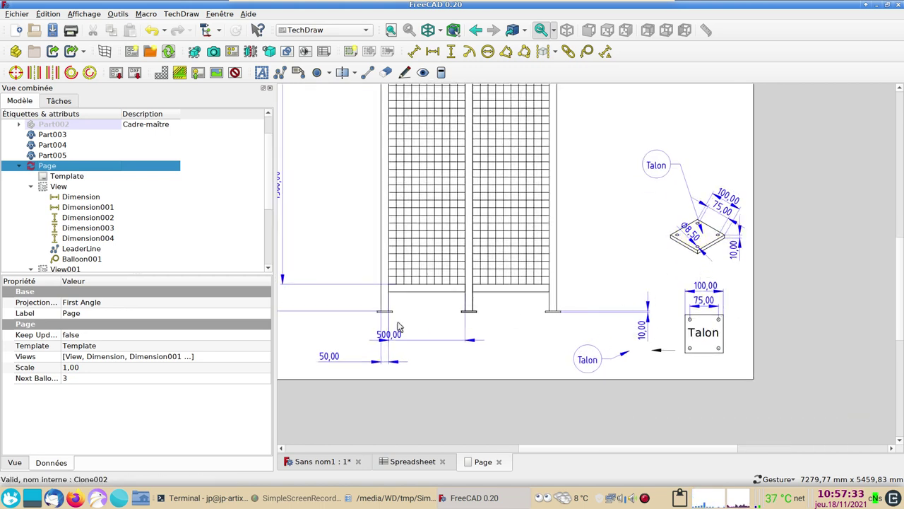
pyautogui.scroll(-3)
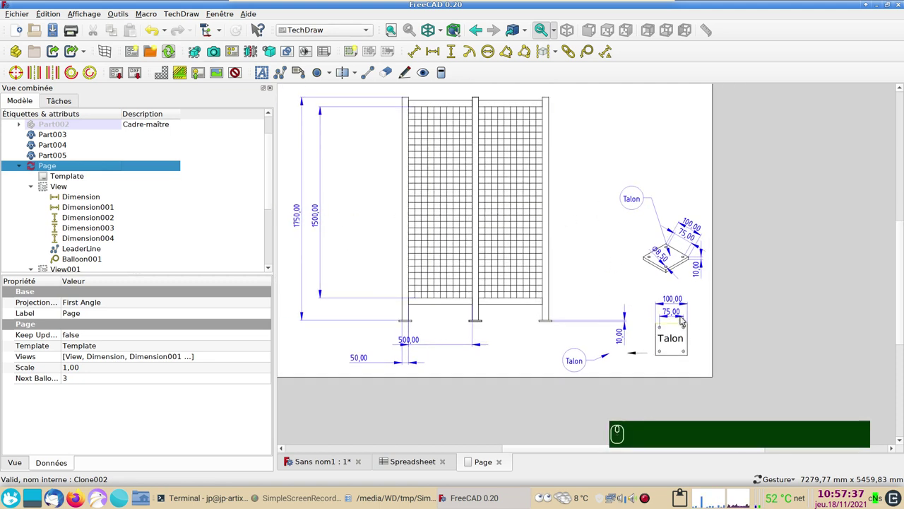
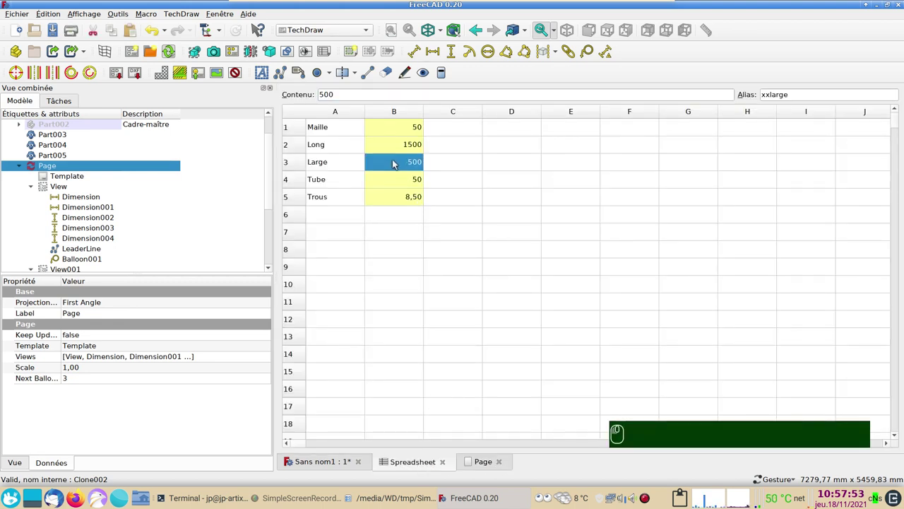
# Restore Large to 1000 and Long to 2000, then view the page dimensioned 1000,00, 2000,00, 2250,00
pyautogui.write('1000')
pyautogui.moveTo(387, 144); pyautogui.dragTo(390, 157)
pyautogui.write('2000')
pyautogui.moveTo(390, 177); pyautogui.dragTo(512, 294)
pyautogui.scroll(-3)
pyautogui.scroll(3)
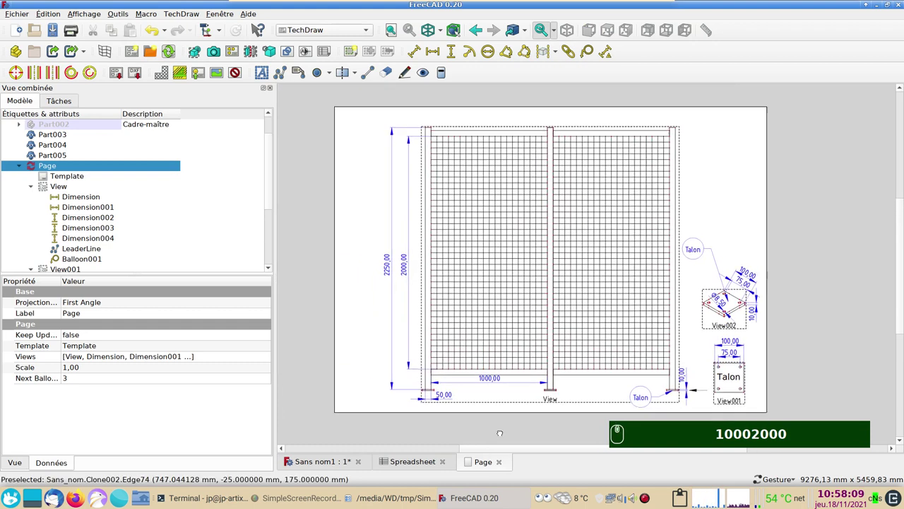